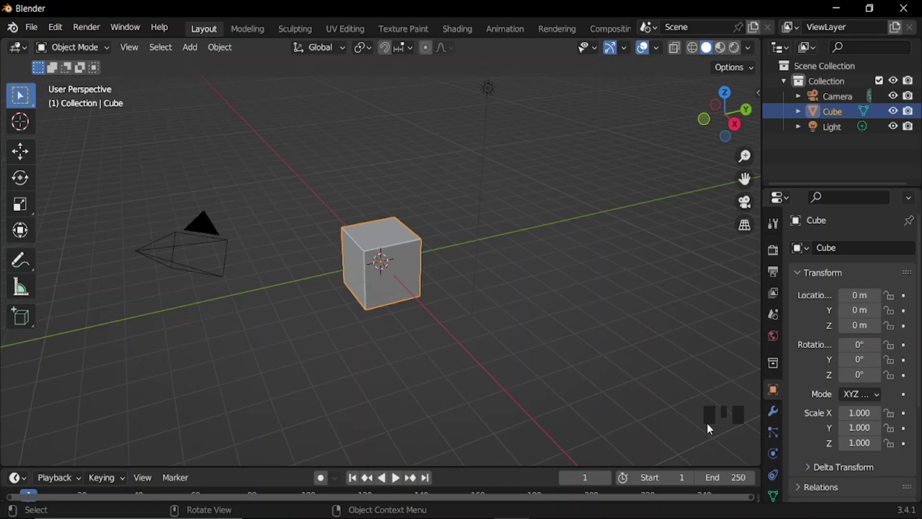
Delete the default cube and add a Circle curve plus a 6-vertex cylinder
drag(613, 53, 469, 289)
key(shift+a)
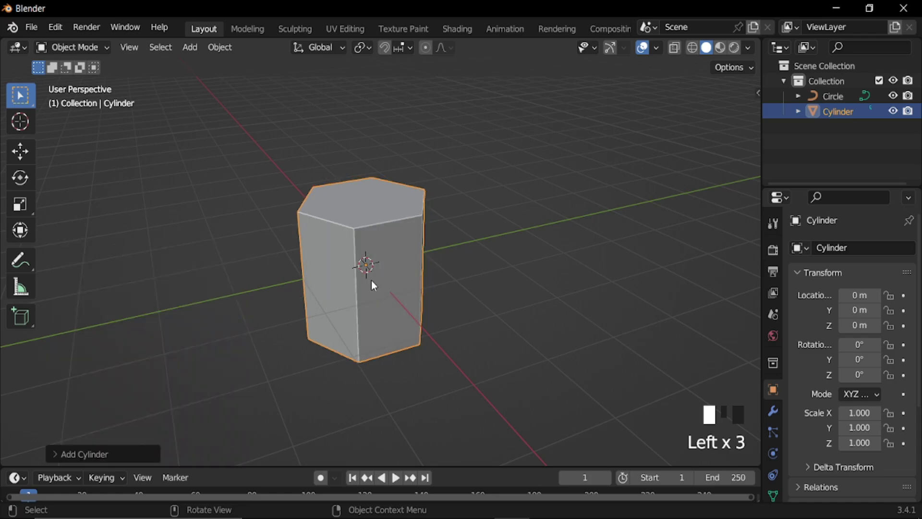
Bevel and smooth the hexagonal prism, then add a round cylinder through its middle
drag(741, 386, 827, 253)
drag(651, 310, 829, 252)
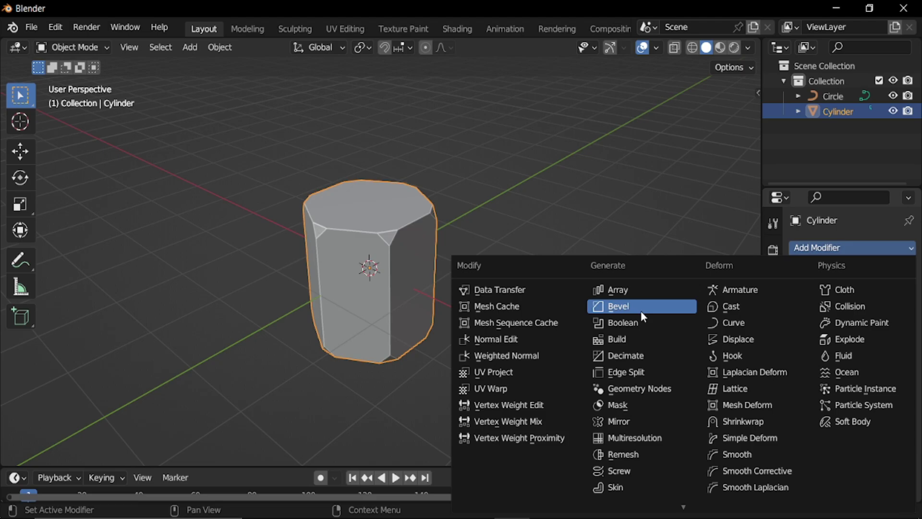
drag(642, 316, 558, 271)
drag(558, 271, 470, 223)
key(shift+a)
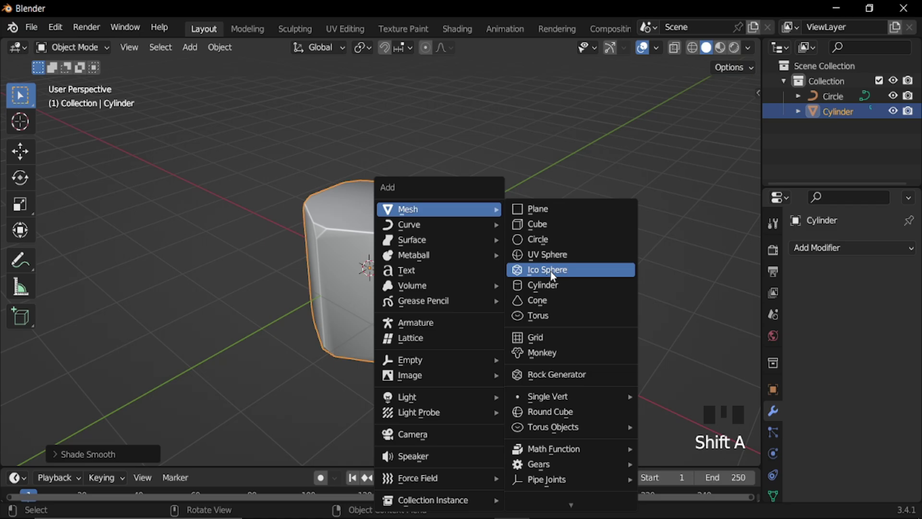
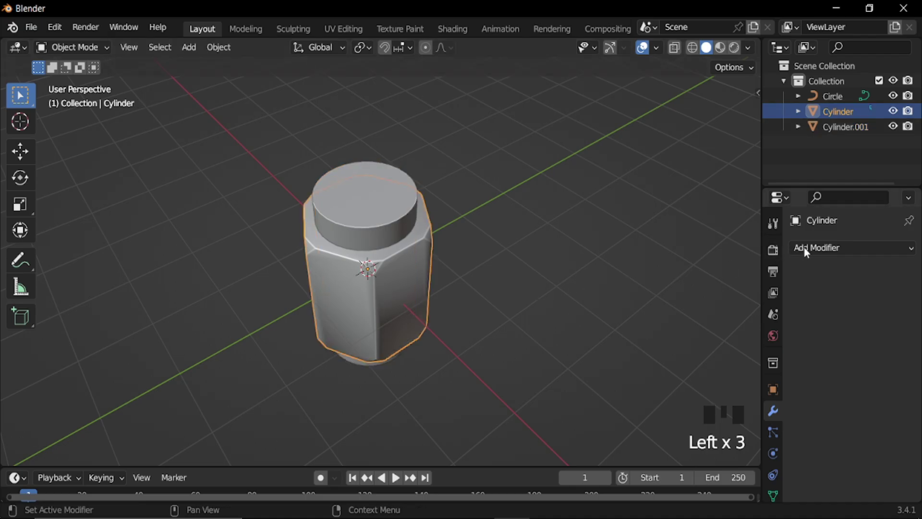
Pick the round cylinder as Boolean cutter, hide it, and scale the threaded nut down
drag(656, 331, 611, 259)
key(x)
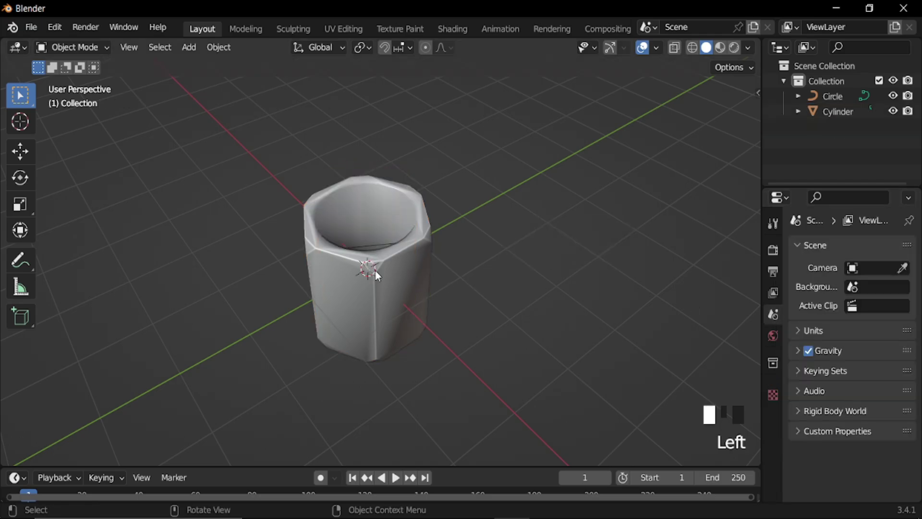
drag(409, 317, 824, 251)
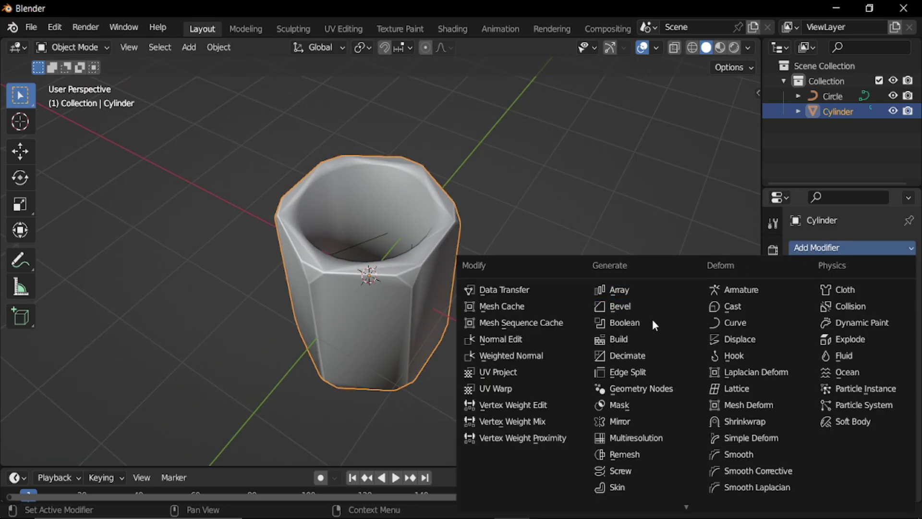
drag(632, 374, 816, 253)
drag(654, 307, 461, 207)
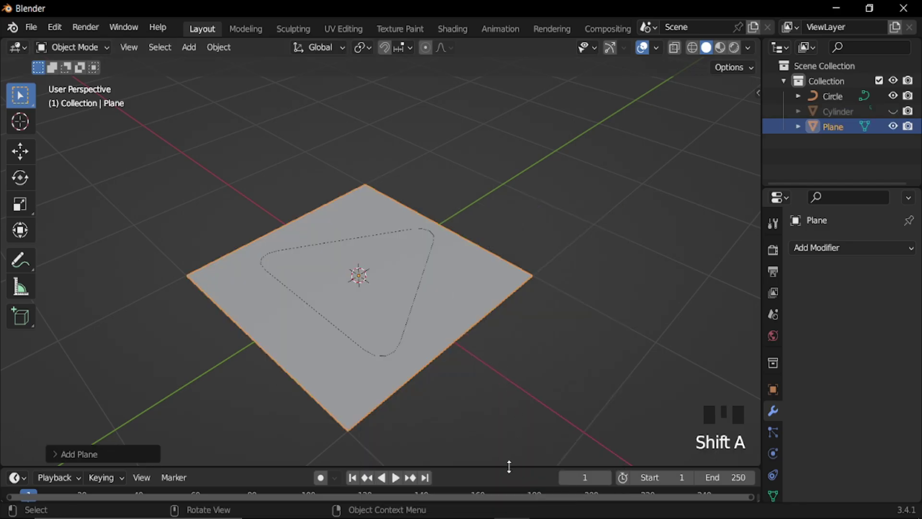
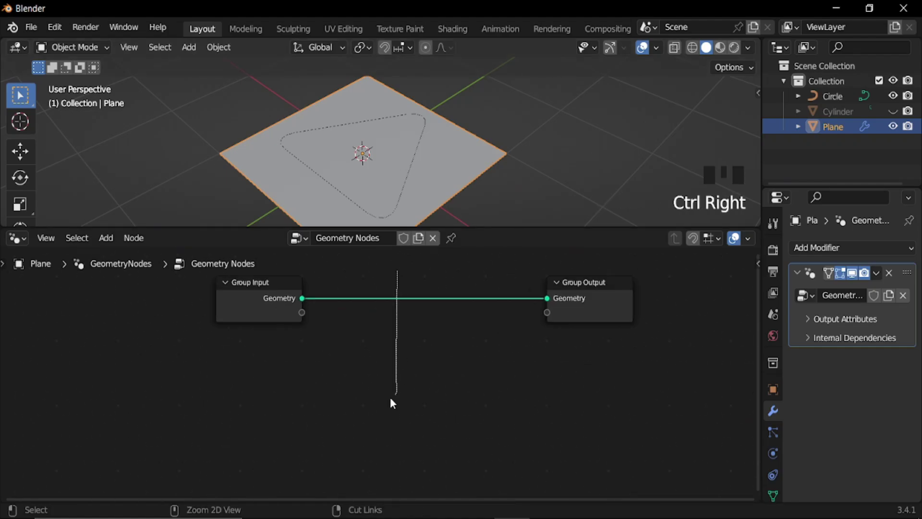
Bring the Circle curve into the plane's node tree as Object Info, hide it, and wire it onward
click(279, 302)
key(x)
drag(832, 101, 809, 105)
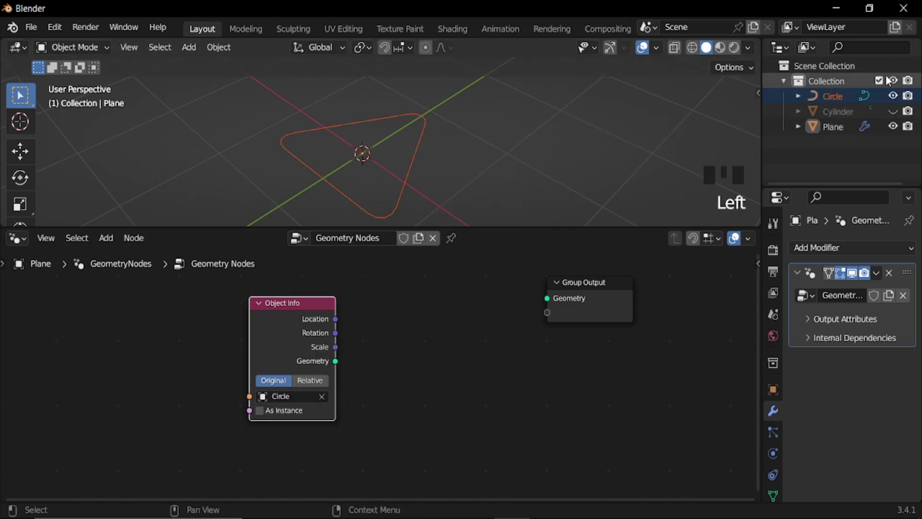
click(899, 99)
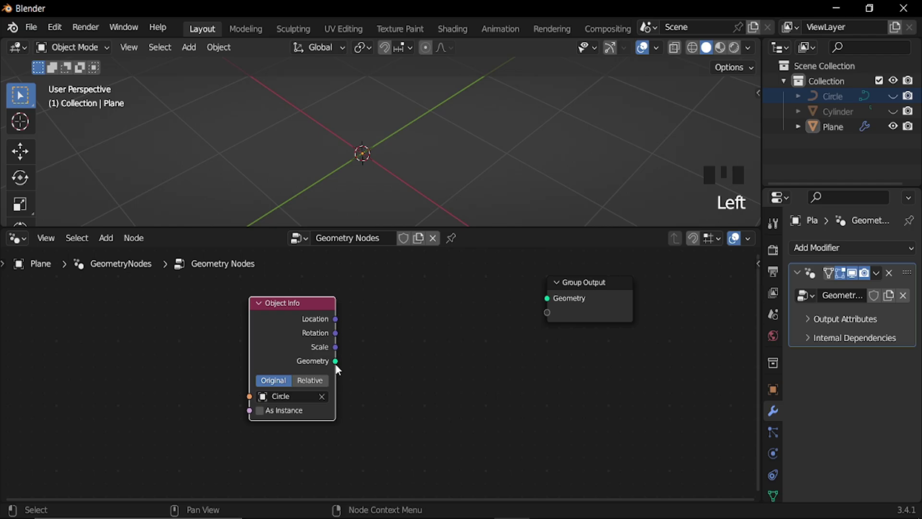
click(356, 361)
click(278, 332)
key(shift+a)
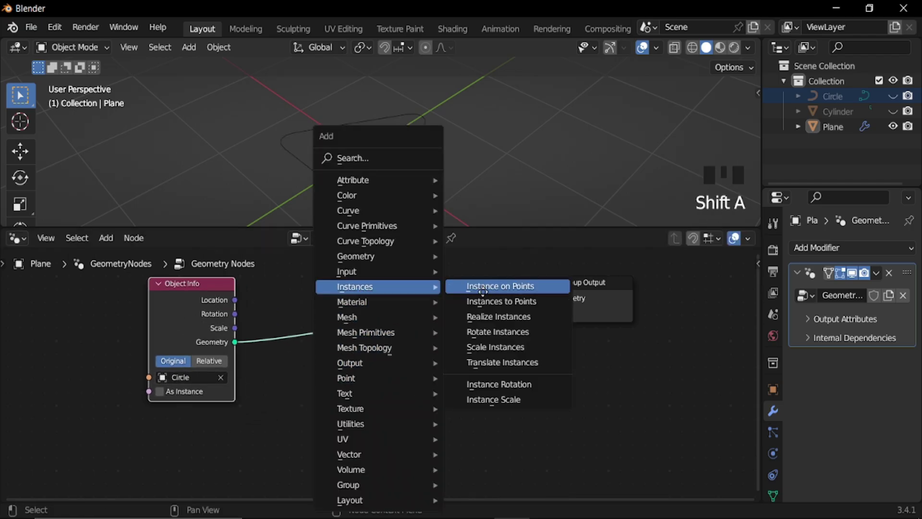
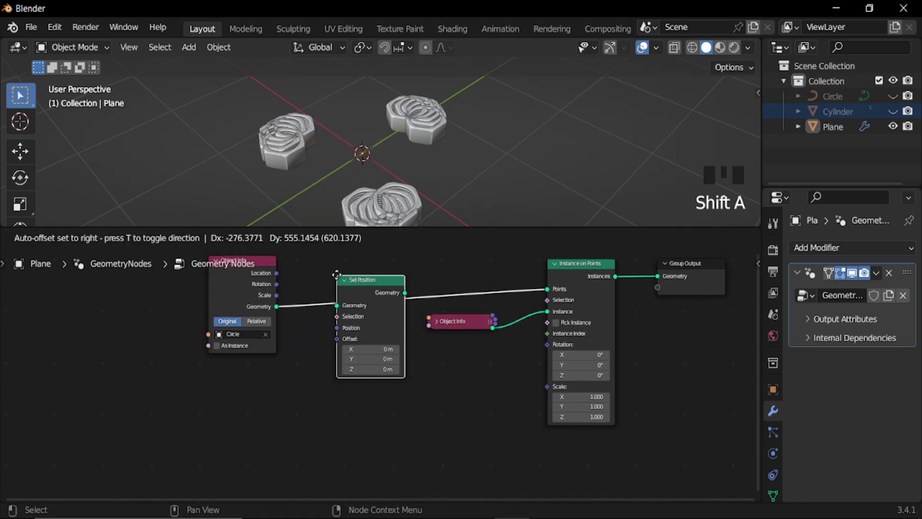
Sample the Circle curve and feed its normal and tangent into two Align Euler to Vector nodes
middle_click(379, 210)
click(379, 210)
drag(255, 289, 410, 380)
key(shift+a)
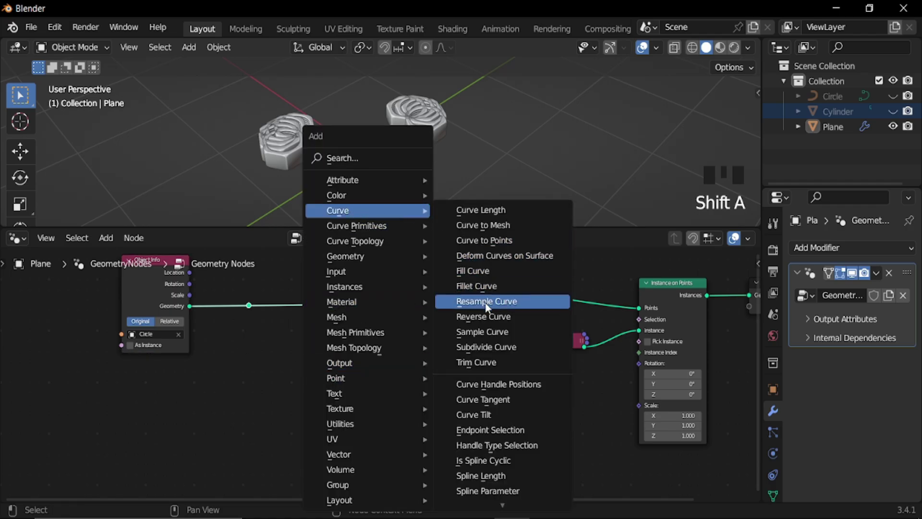
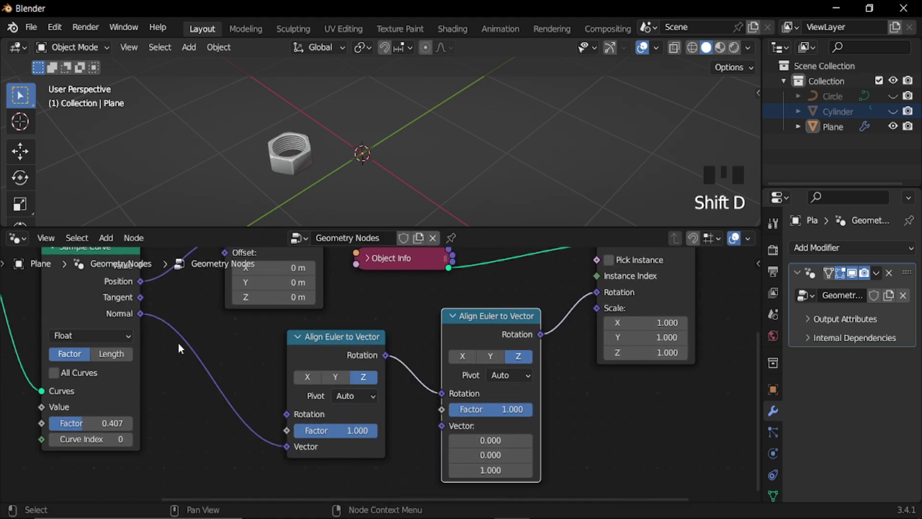
click(147, 302)
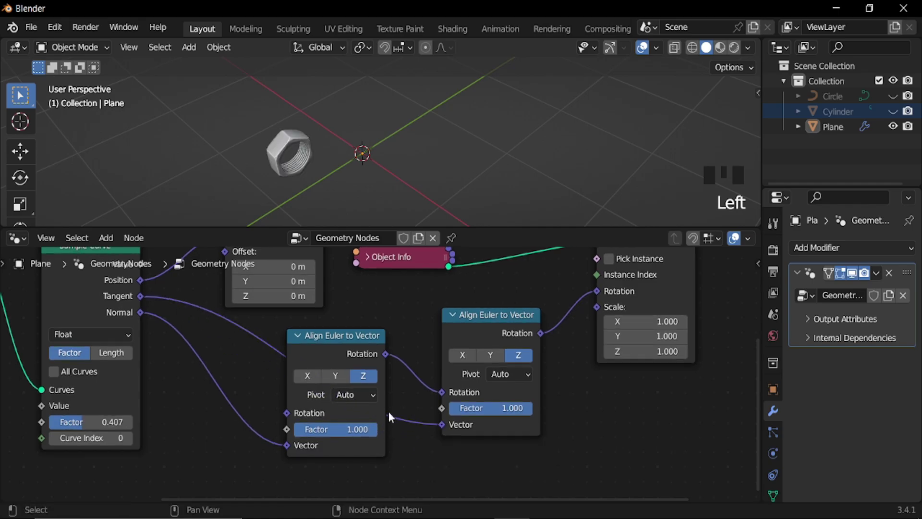
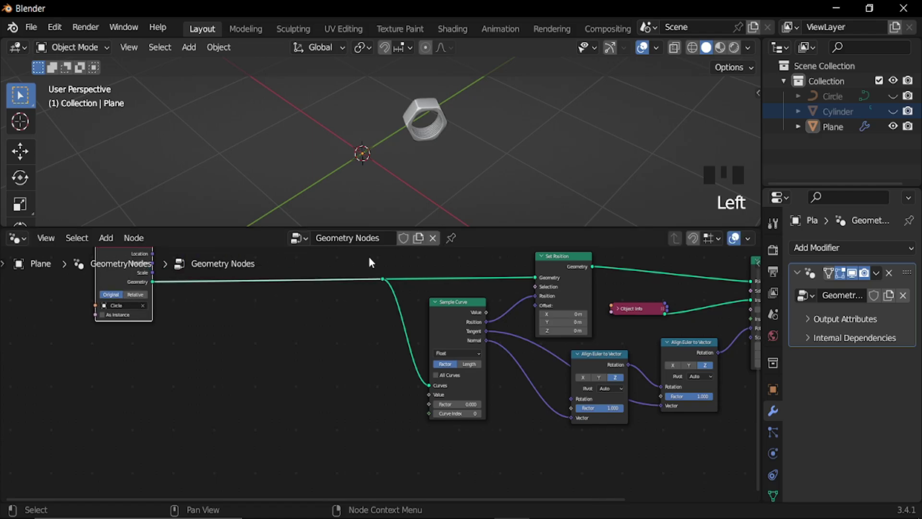
Add an Index node and route it through a Vector Math Length node
drag(395, 274, 377, 302)
key(g)
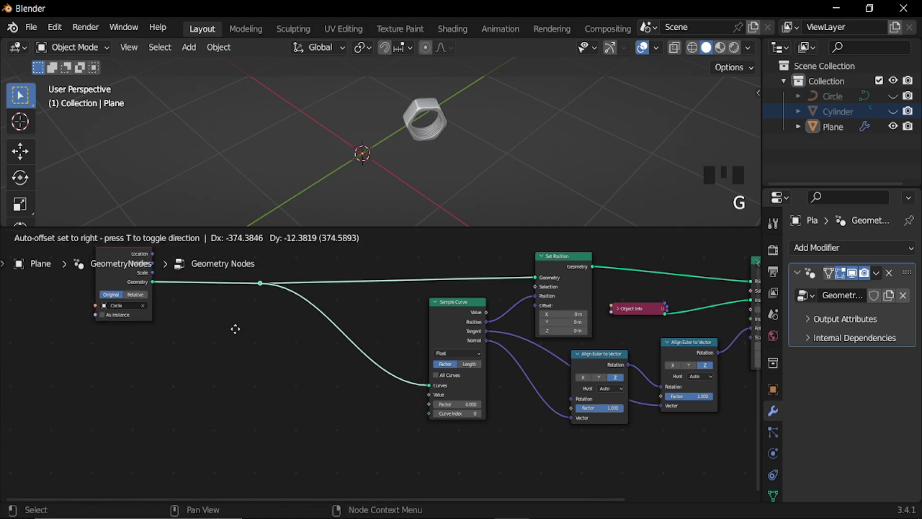
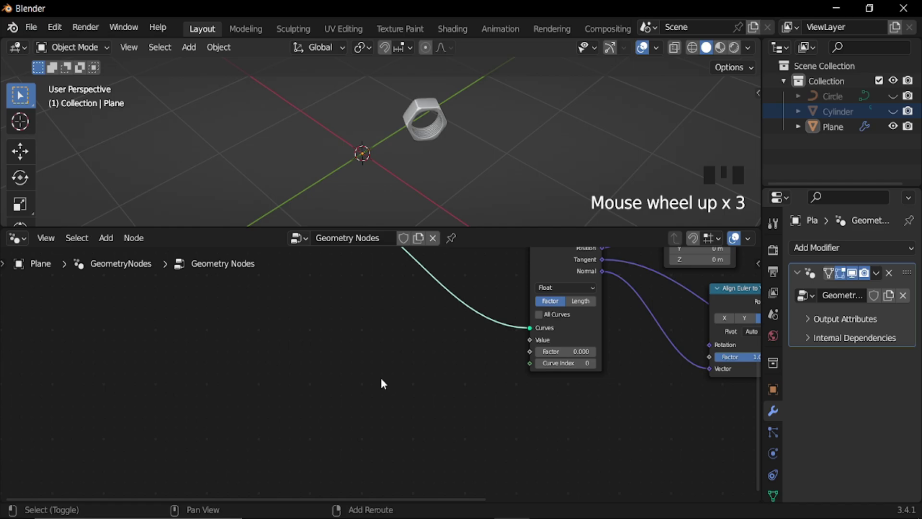
key(shift+a)
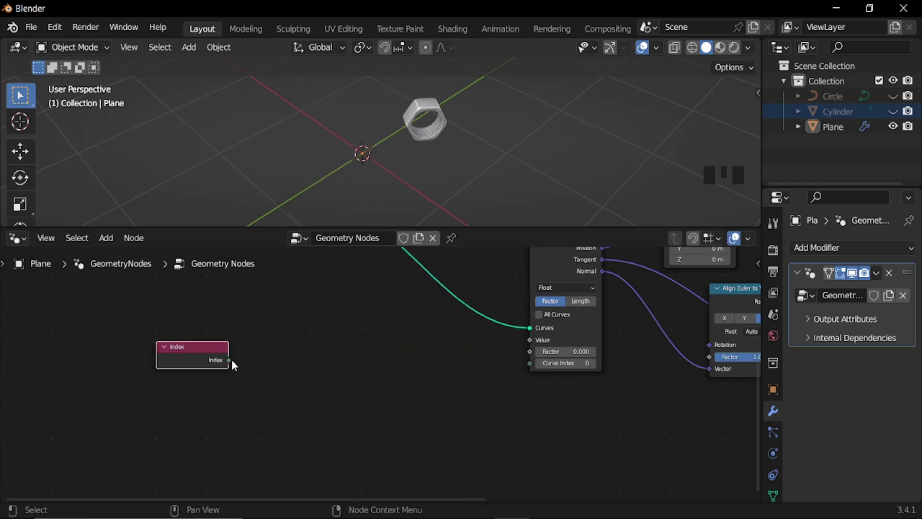
click(234, 362)
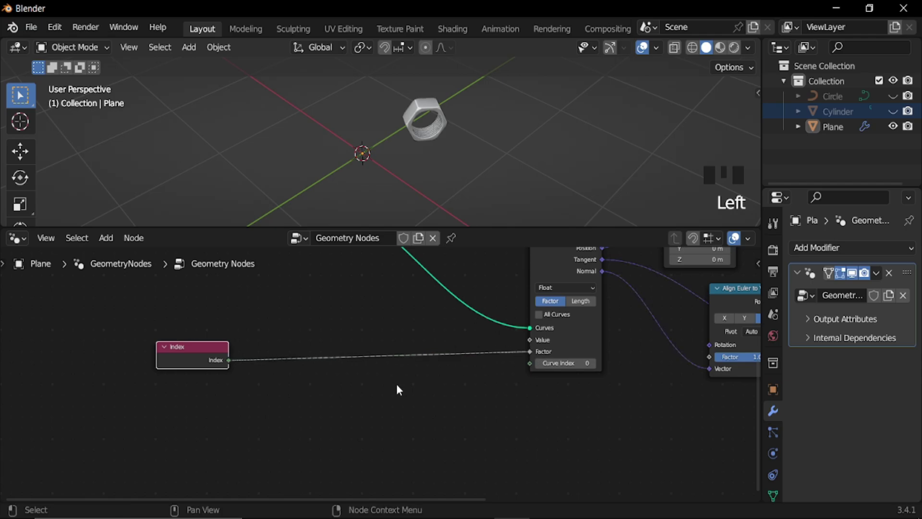
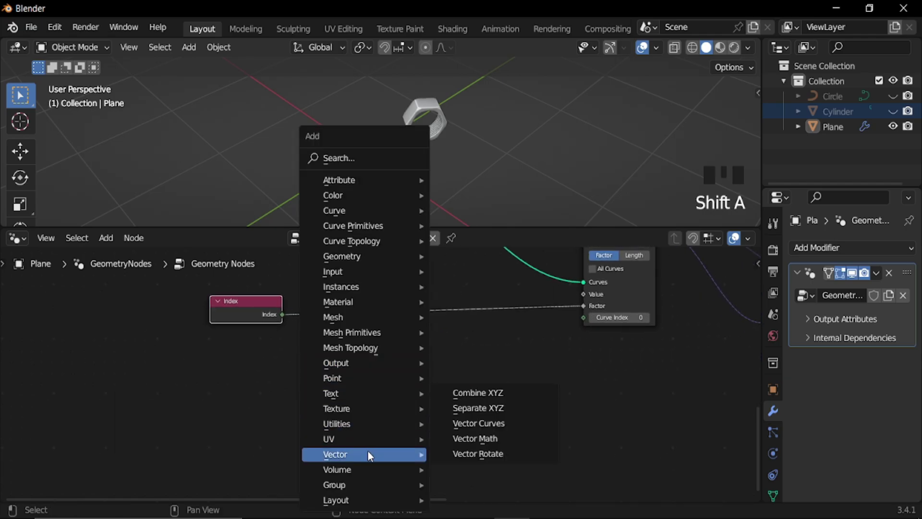
drag(374, 317, 380, 301)
click(395, 304)
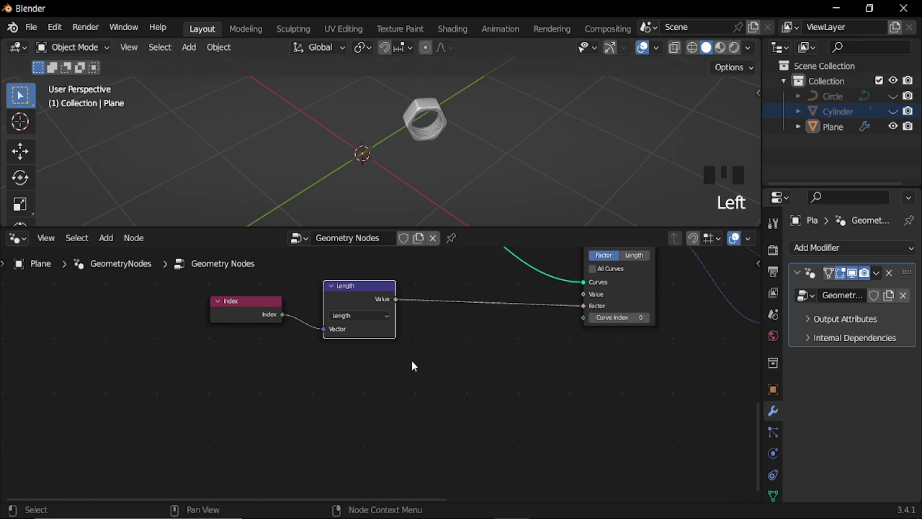
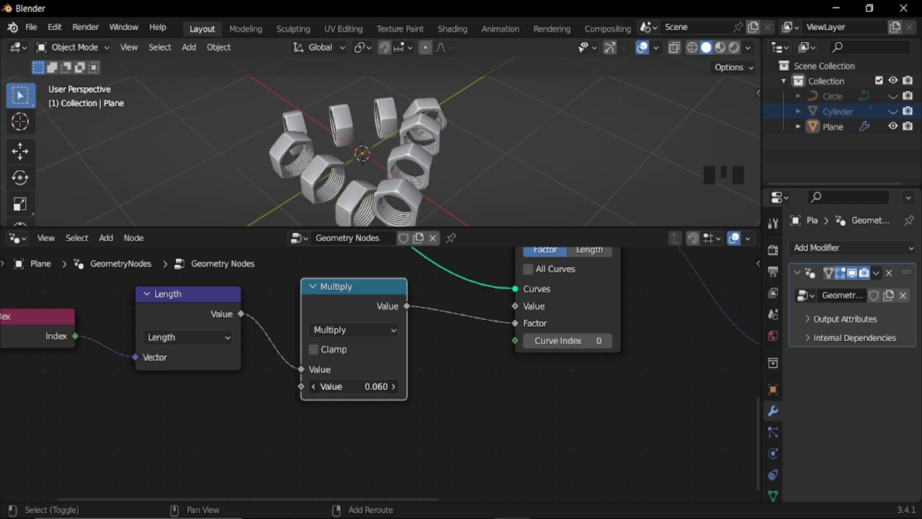
Chain Multiply (0.1) and Add nodes into Sample Curve's factor to bunch the nut copies
scroll(down, 3)
drag(279, 131, 398, 415)
key(shift+a)
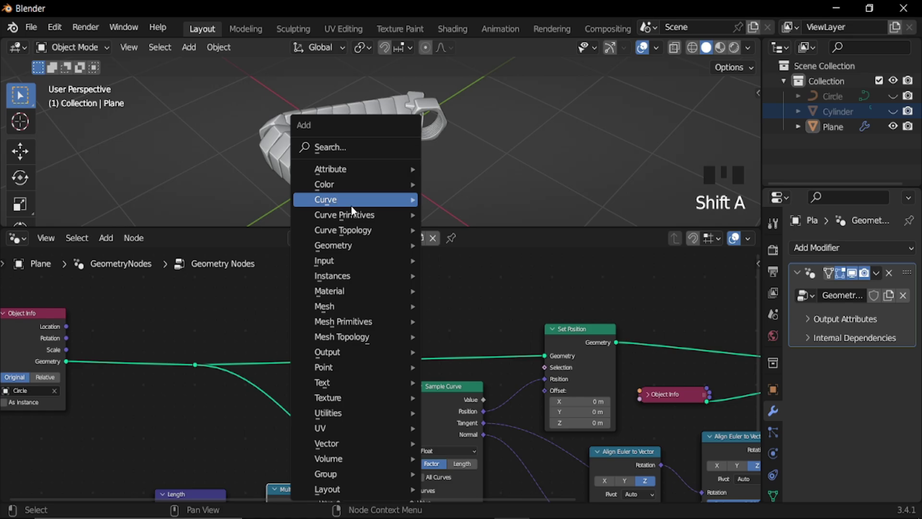
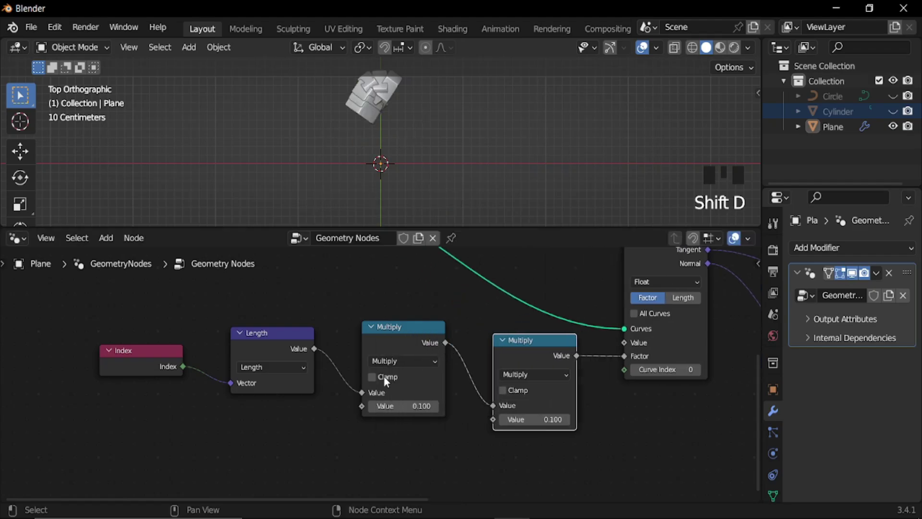
click(107, 331)
click(503, 360)
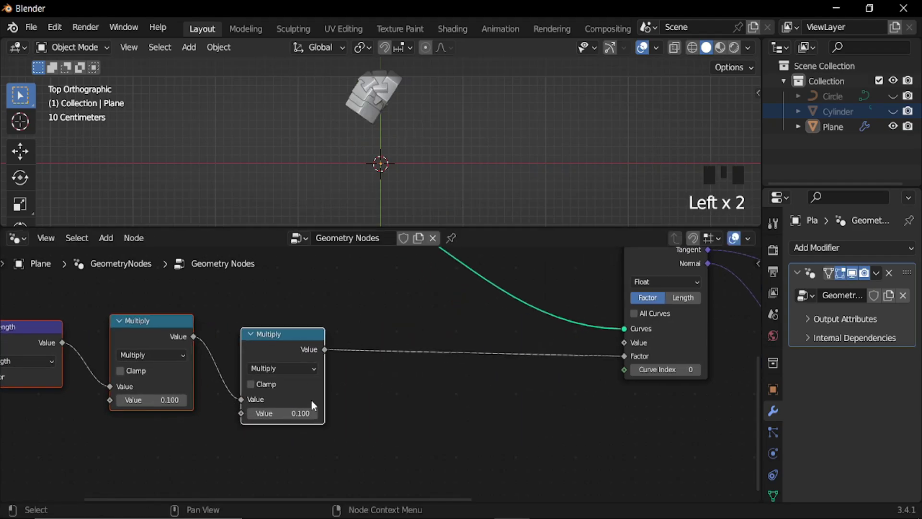
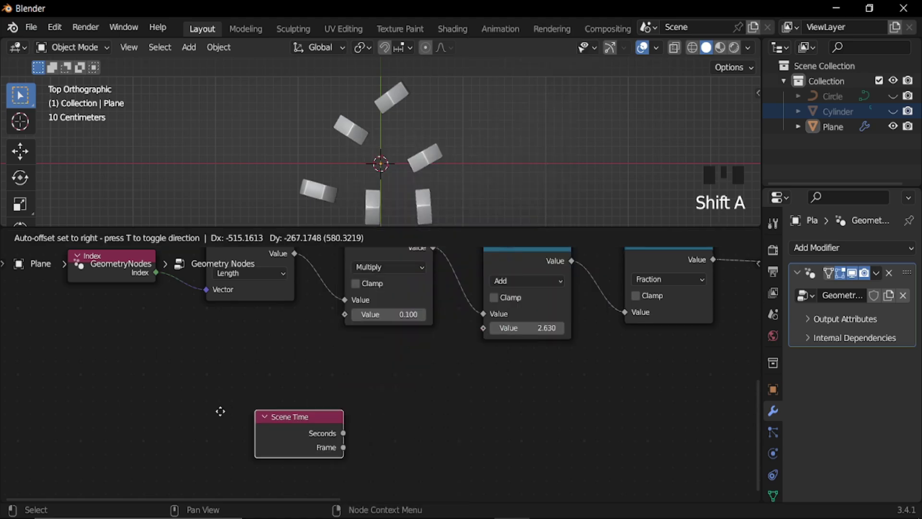
Feed Scene Time's Frame through a duplicated Multiply node into the Add node and edit its multiplier
drag(290, 416, 419, 402)
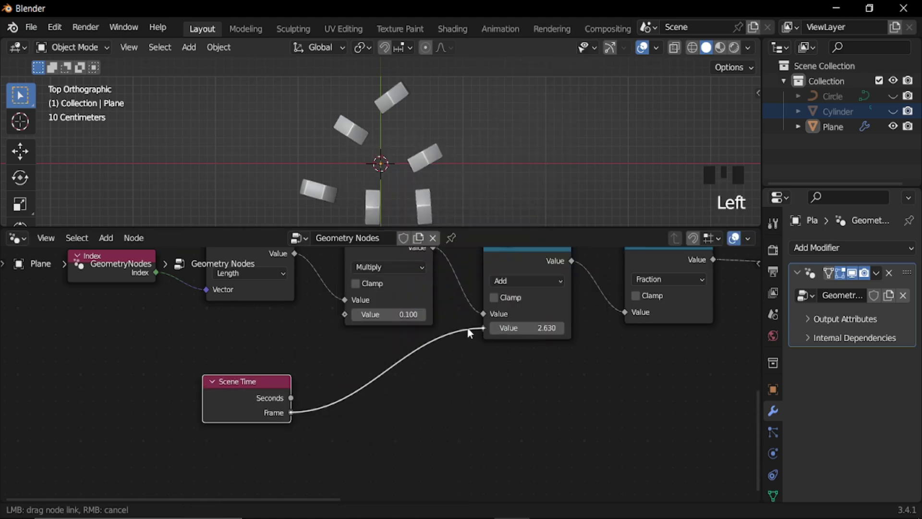
key(shift+a)
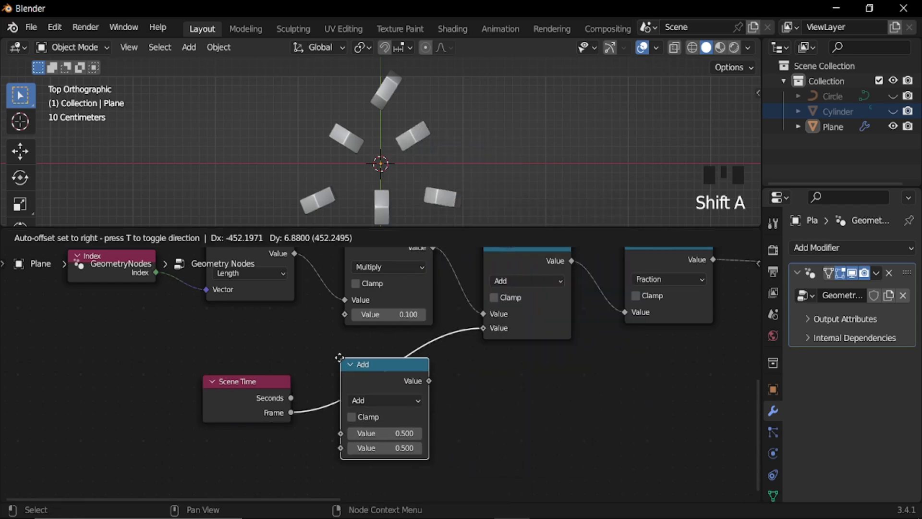
drag(394, 402, 382, 384)
key(shift+d)
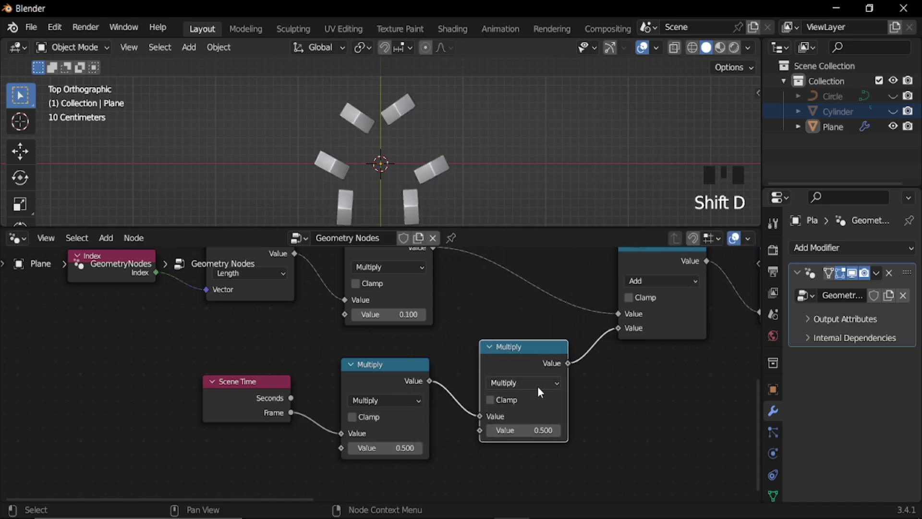
drag(544, 389, 323, 198)
drag(323, 199, 323, 198)
click(323, 198)
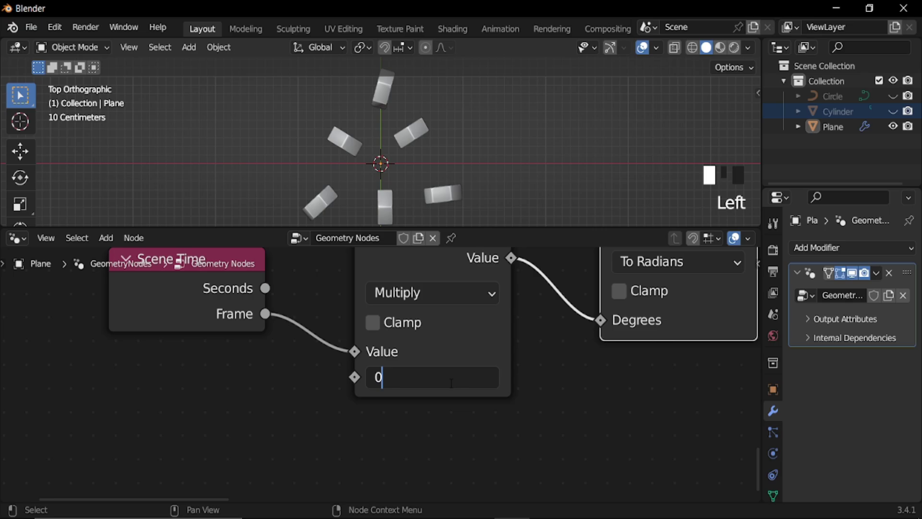
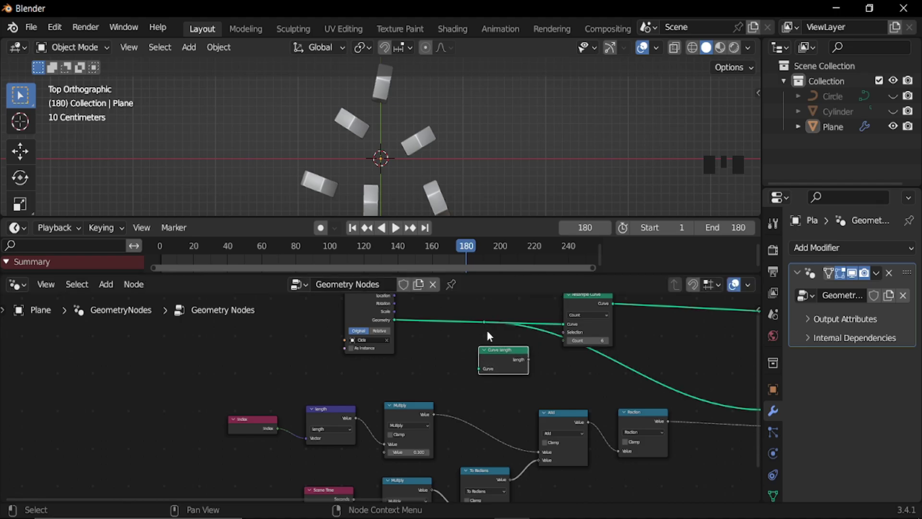
Place a Curve Length node fed by the circle curve's geometry
drag(489, 325, 443, 357)
scroll(down, 3)
click(438, 346)
click(454, 379)
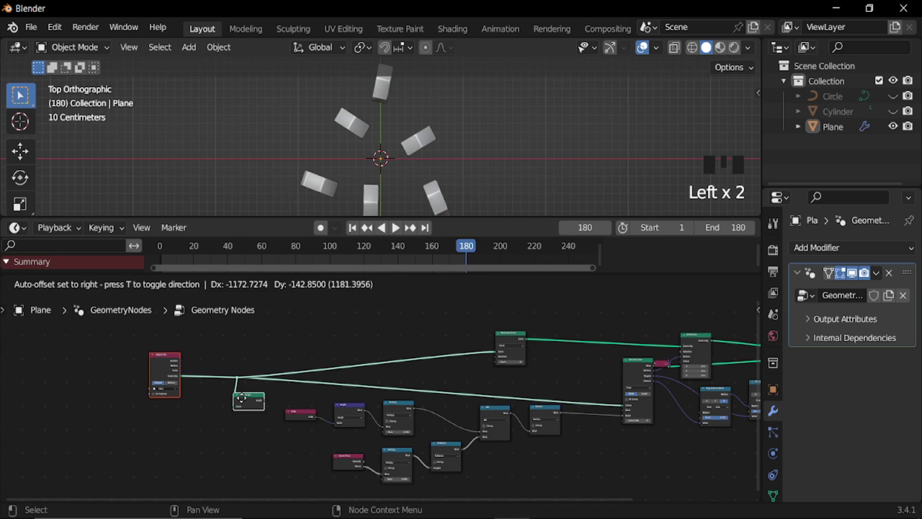
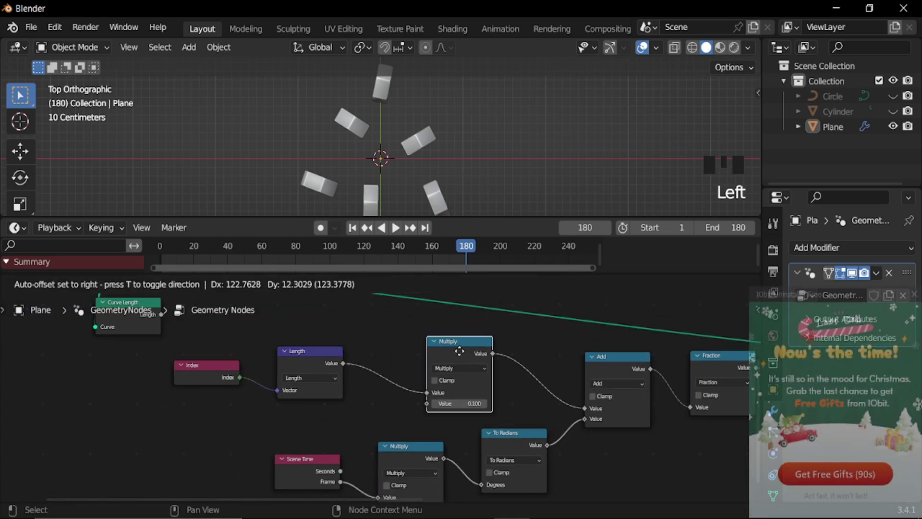
Switch the first Multiply to Divide and plug Curve Length into its second input
click(466, 354)
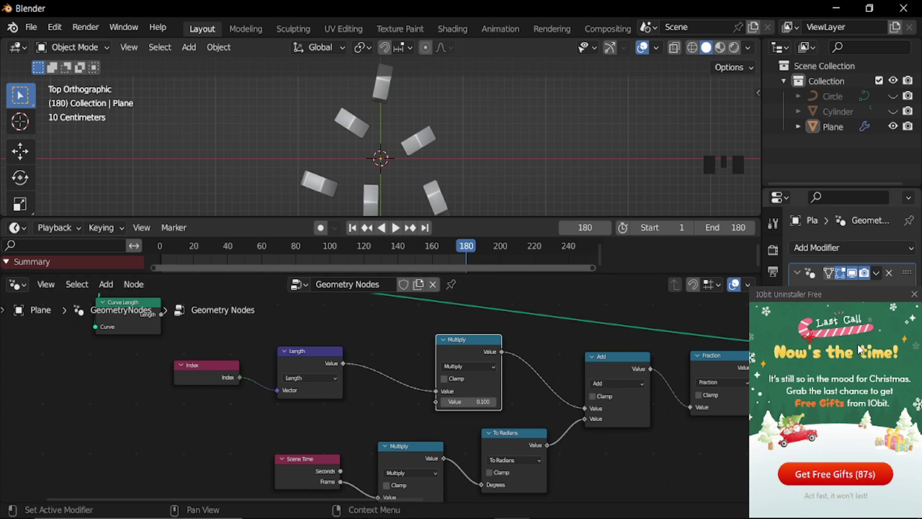
click(469, 346)
key(shift+d)
scroll(up, 3)
drag(428, 373, 276, 347)
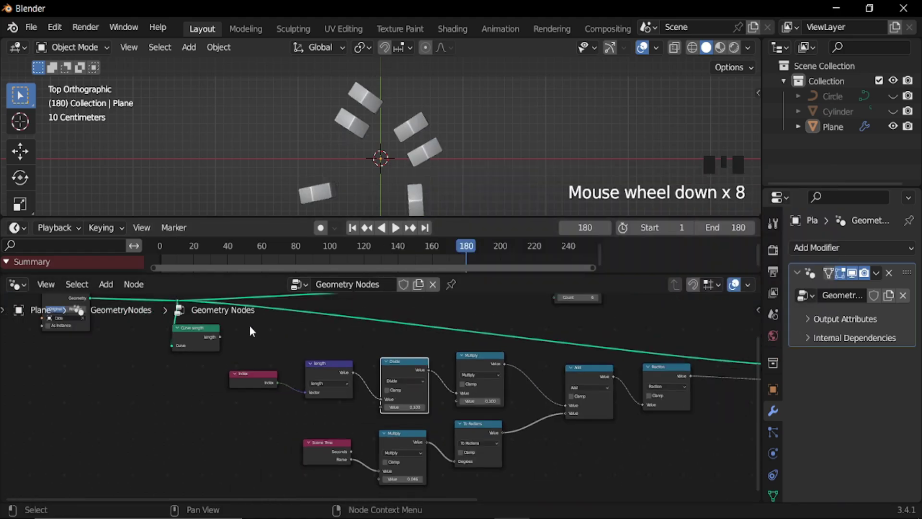
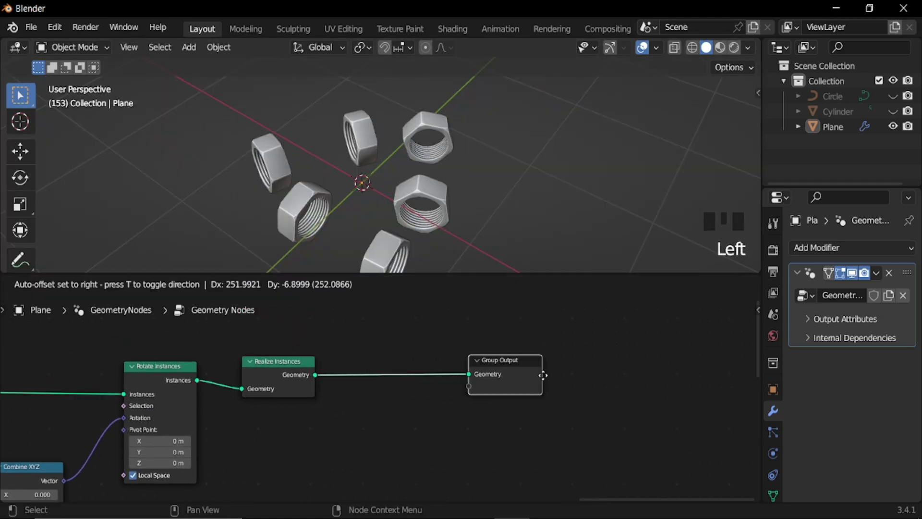
Add a Set Shade Smooth node after Realize Instances and browse for a material node
key(shift+a)
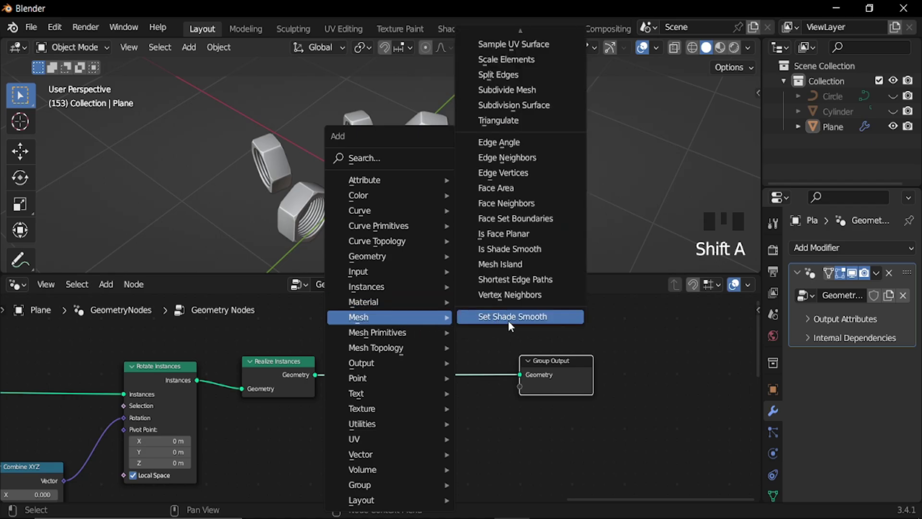
key(shift+a)
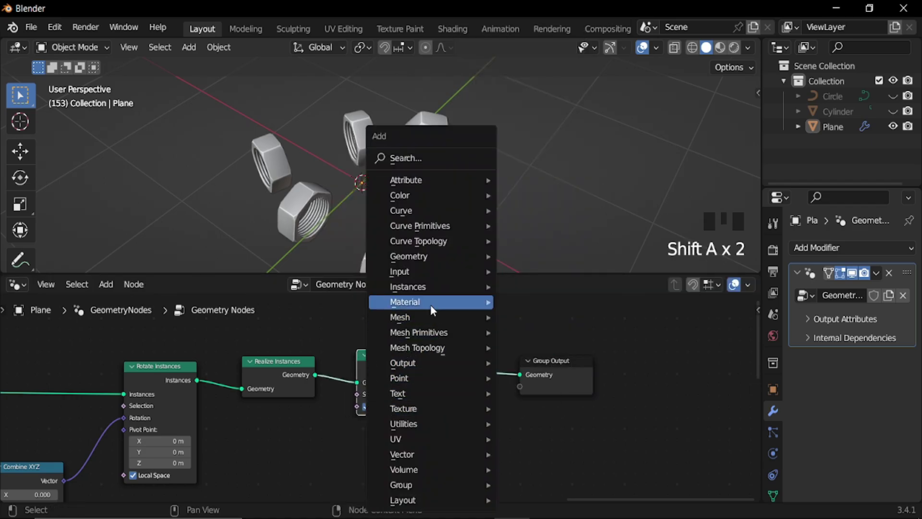
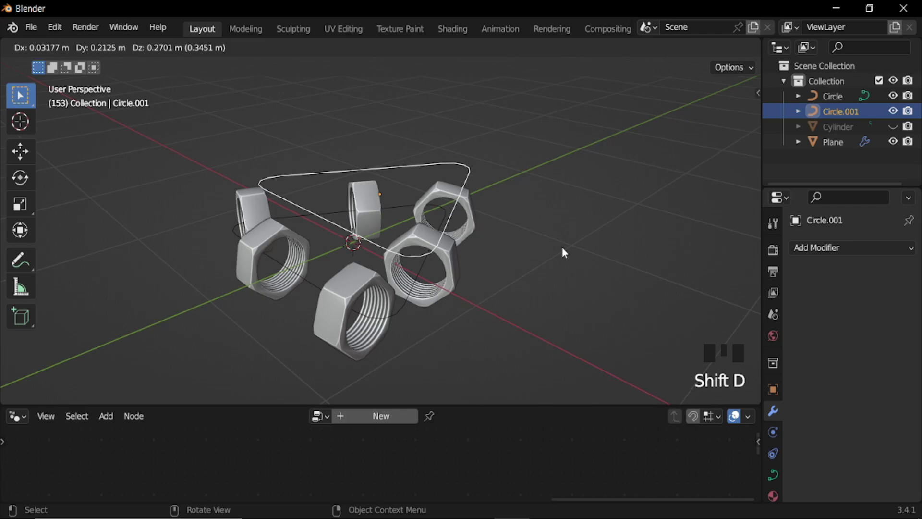
Add a cylinder at the ring's centre and scale it slimmer, then shorter in height
drag(898, 98, 476, 282)
key(shift+a)
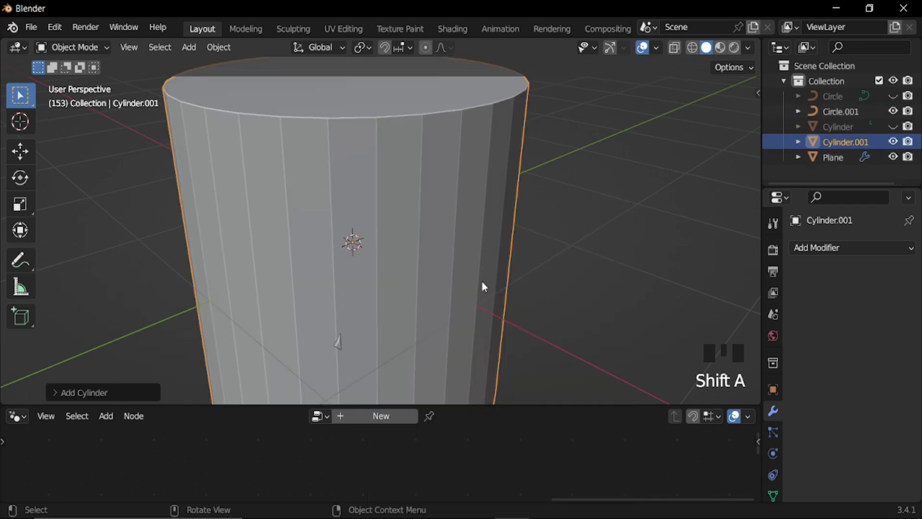
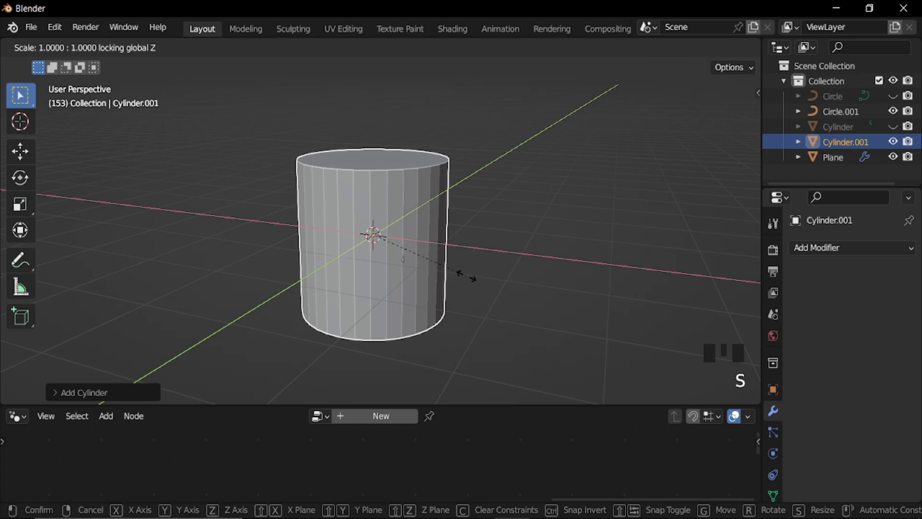
key(s)
drag(456, 272, 279, 247)
key(s)
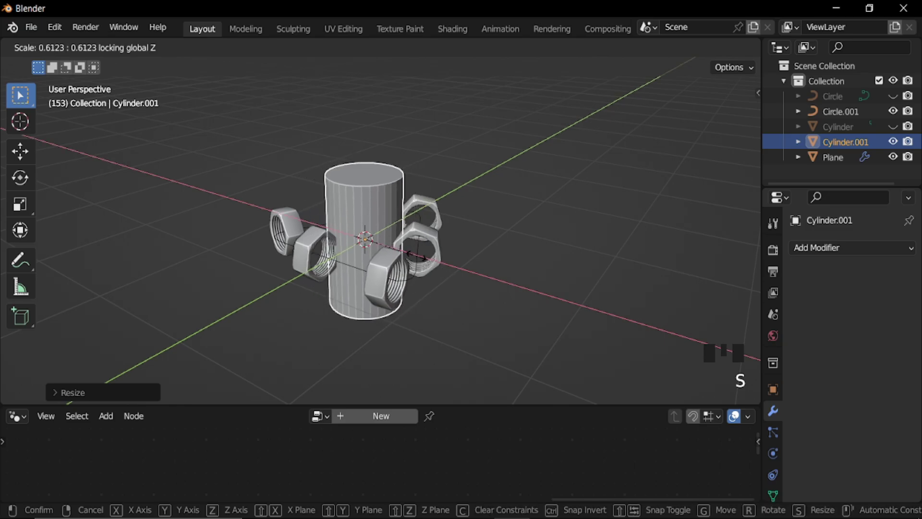
middle_click(280, 248)
key(s)
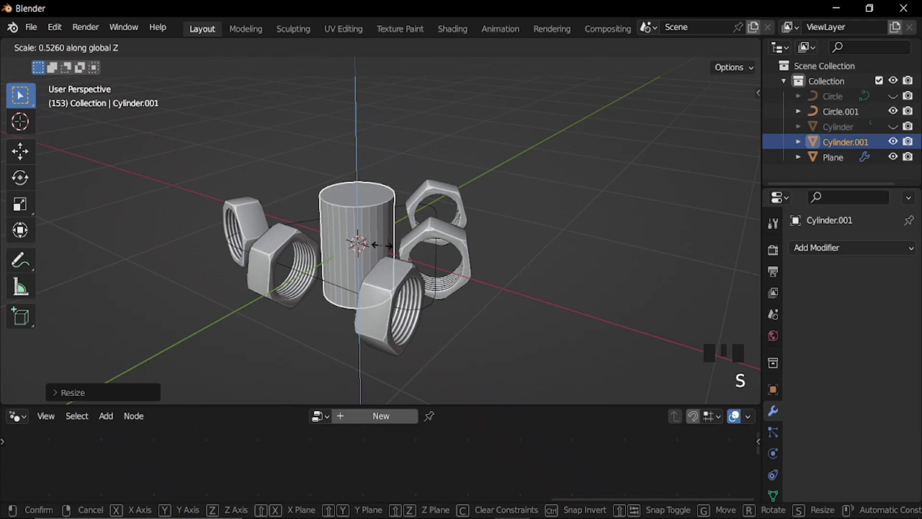
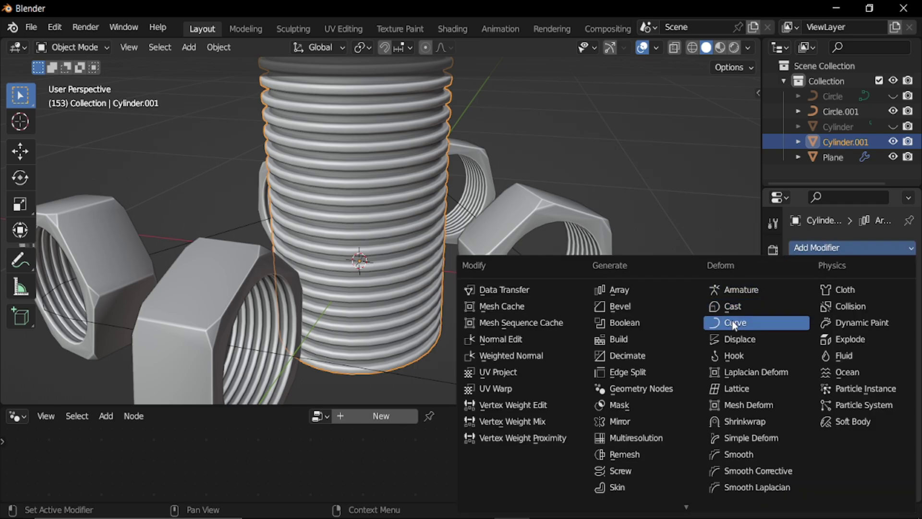
Scale the curve-bent threaded tube thinner with Shift+Z so its length is kept
drag(274, 210, 496, 303)
scroll(down, 3)
drag(351, 216, 877, 359)
drag(877, 358, 370, 183)
drag(370, 183, 385, 159)
key(s)
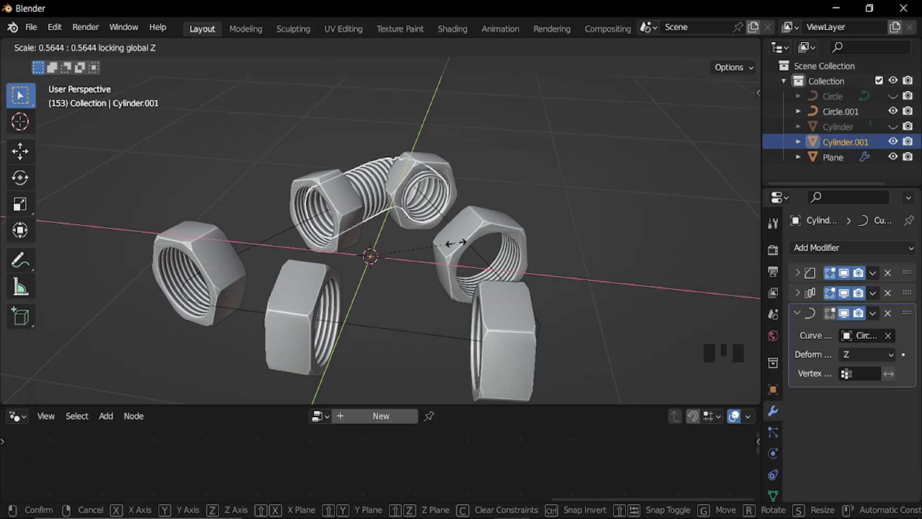
drag(425, 240, 837, 119)
Confirm the thinner tube, try enlarging the circle path and undo it, then stop playback
click(838, 118)
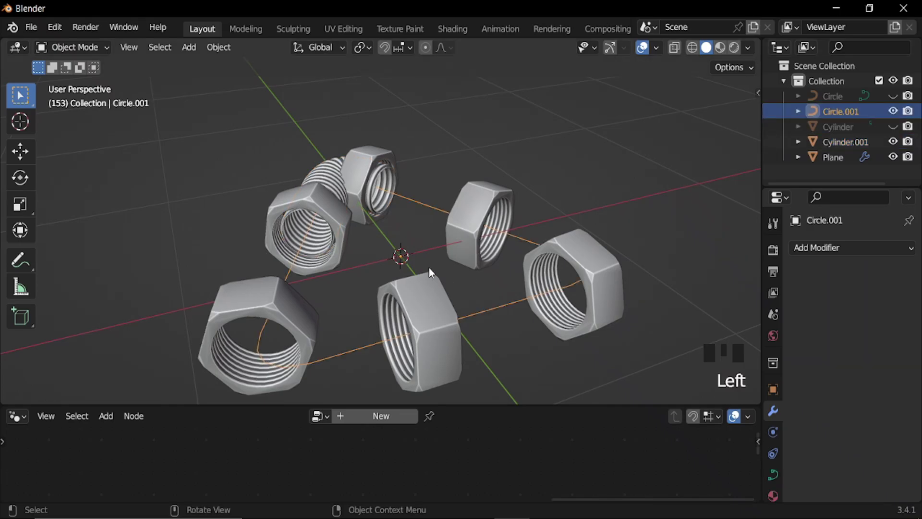
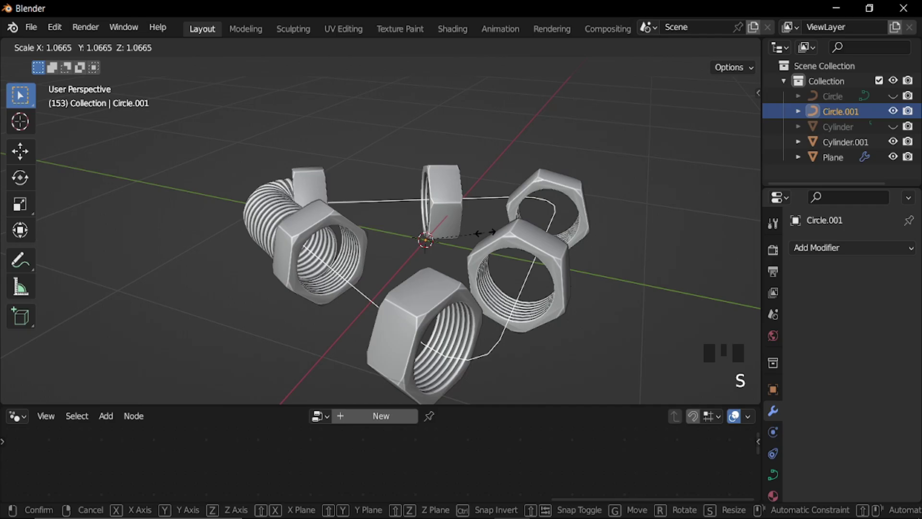
drag(430, 231, 344, 214)
key(ctrl+z)
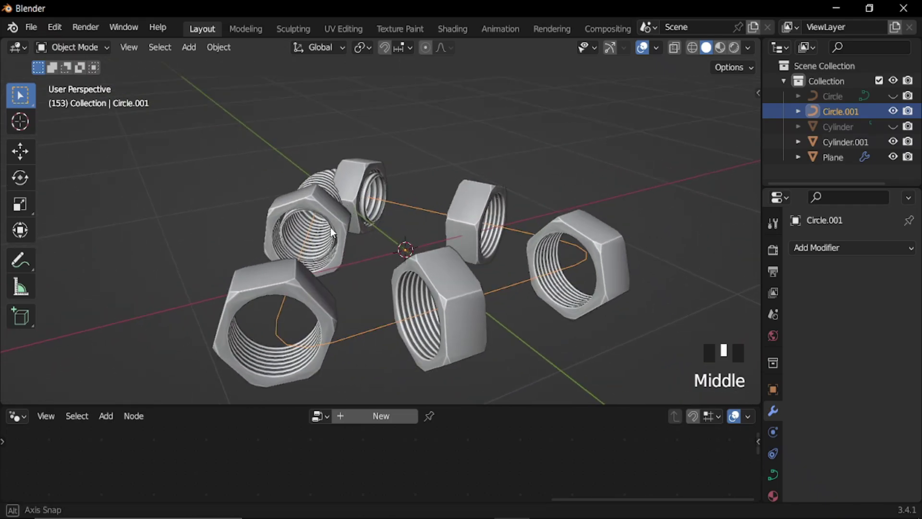
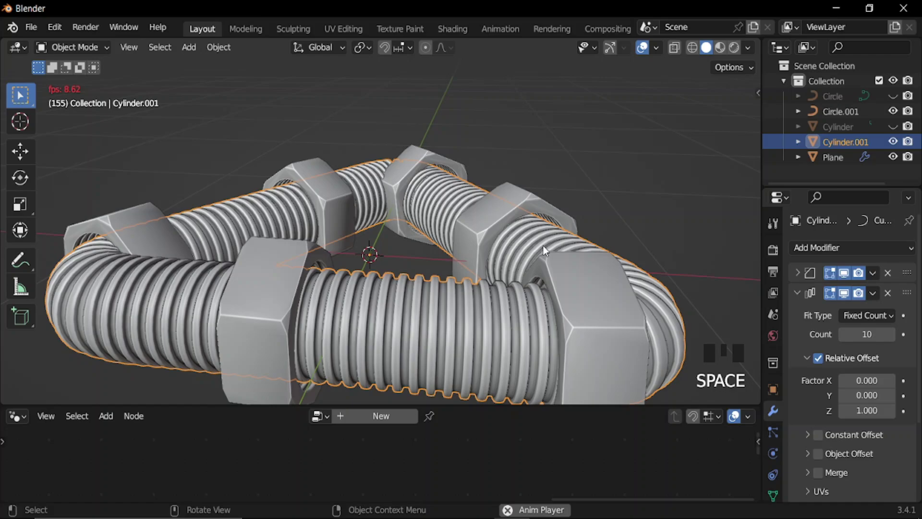
key(space)
Select the nut object and enlarge the nuts around the triangular tube
drag(401, 205, 425, 236)
scroll(down, 3)
drag(417, 219, 482, 207)
click(482, 208)
key(s)
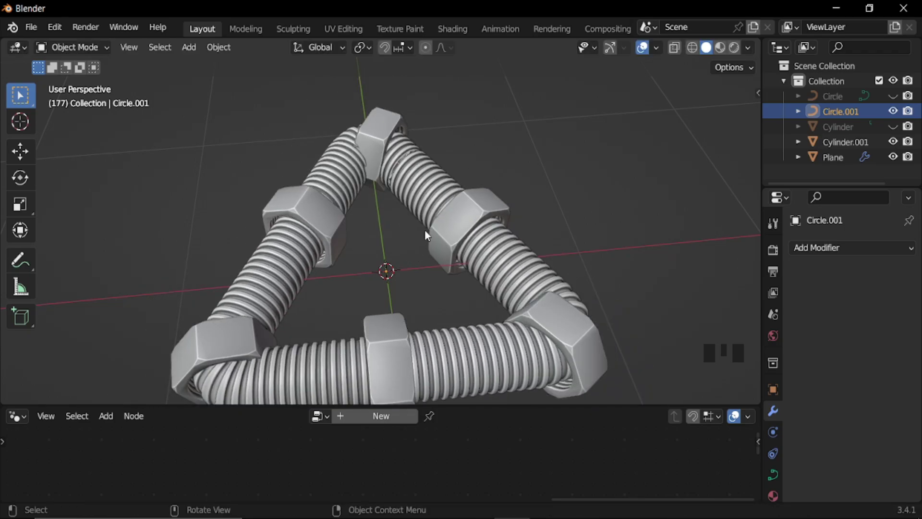
middle_click(483, 208)
key(s)
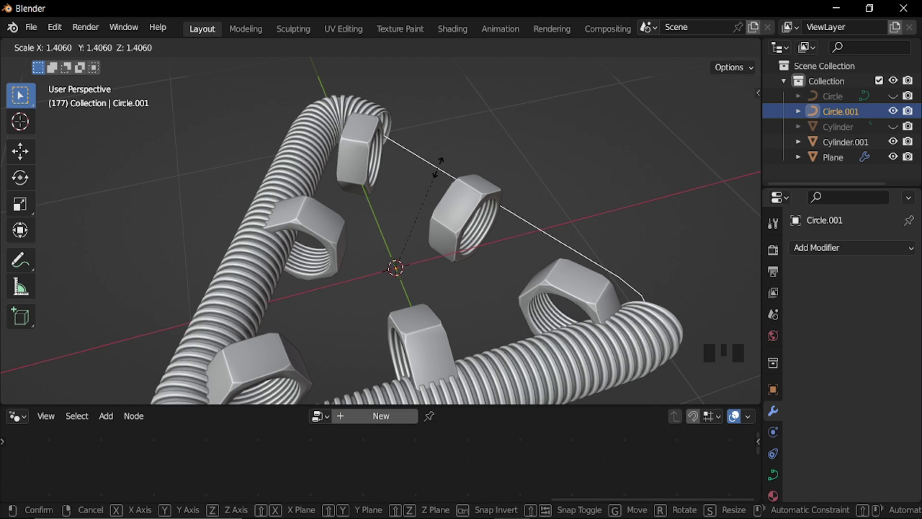
drag(398, 224, 529, 206)
drag(528, 206, 657, 249)
Scale the tube's thickness without its height, check the fit, and select the nut-placement object
key(s)
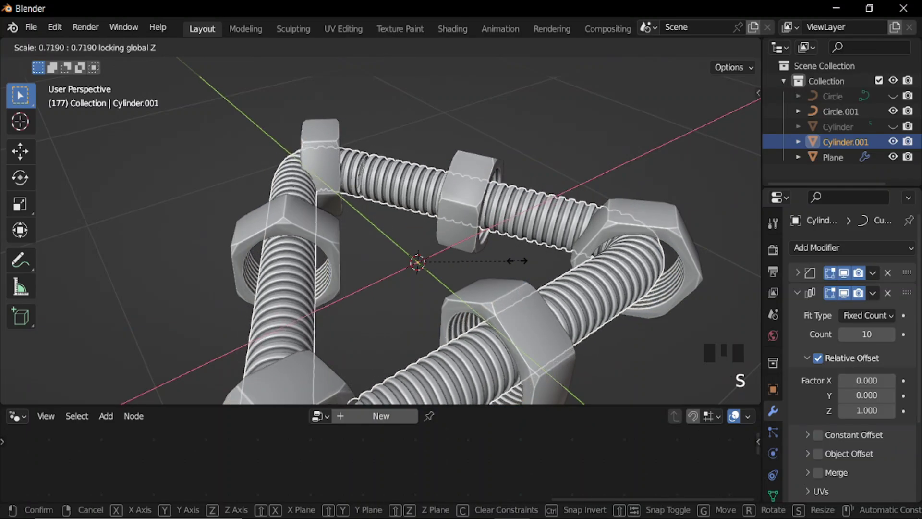
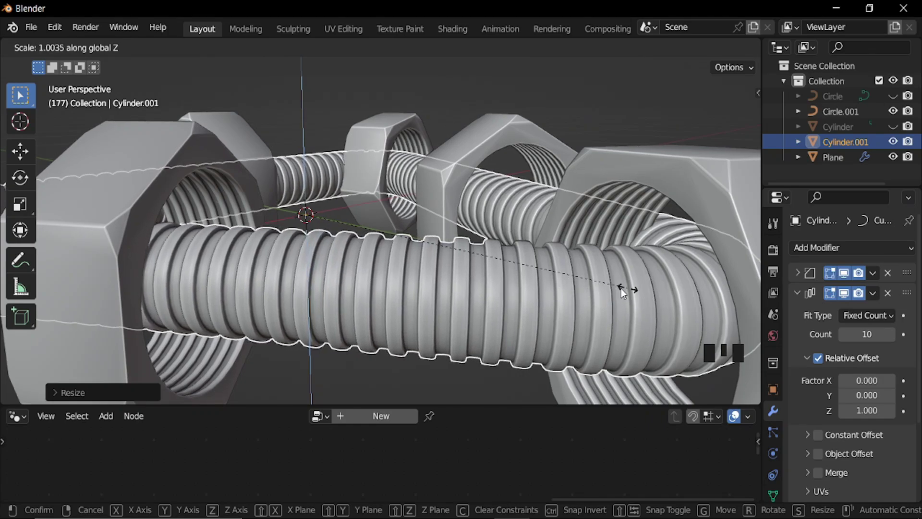
scroll(down, 3)
drag(379, 239, 340, 304)
drag(340, 304, 375, 205)
scroll(down, 3)
drag(375, 205, 465, 403)
scroll(up, 3)
drag(491, 139, 492, 139)
click(492, 139)
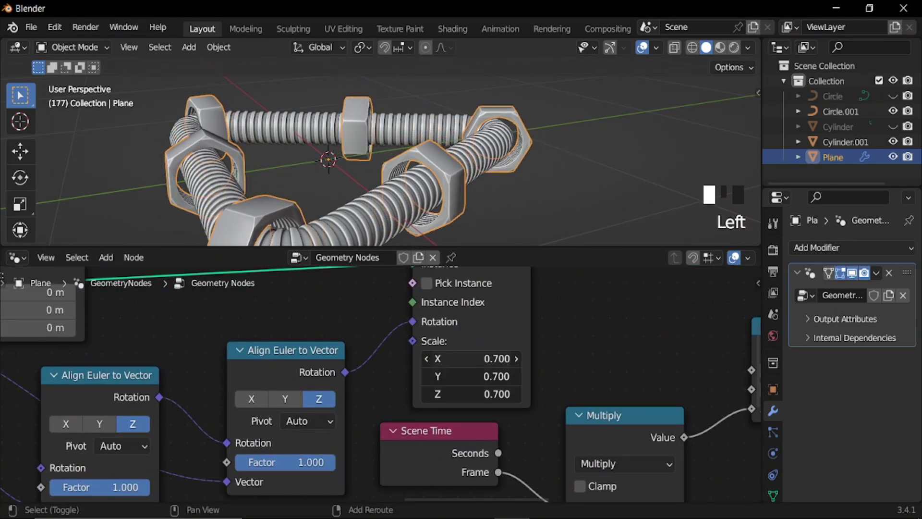
Reduce the Instance on Points scale of the nuts to 0.52
scroll(down, 3)
drag(435, 156, 392, 171)
key(space)
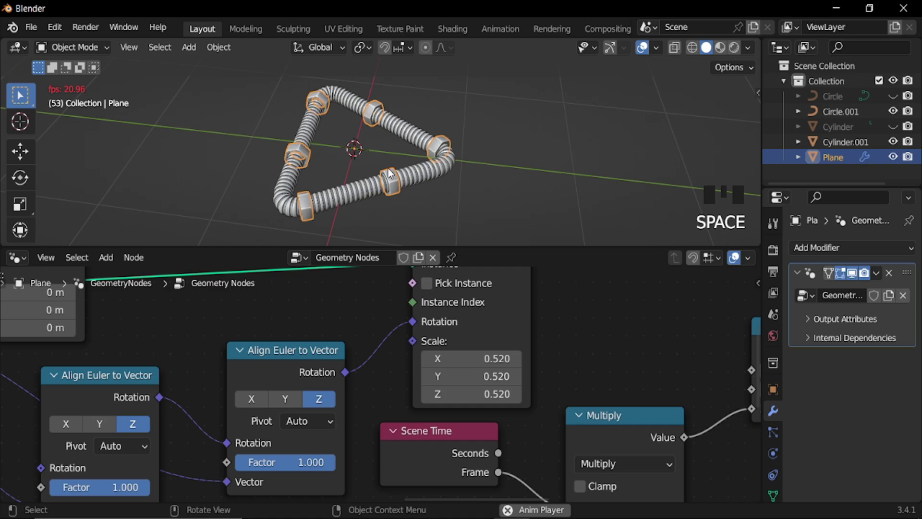
Add a mesh plane and scale it up into a large ground under the scene
key(space)
drag(420, 164, 361, 179)
key(KP_7)
scroll(down, 3)
key(shift+a)
key(s)
middle_click(371, 94)
scroll(down, 3)
Lower the plane along Z, then add an area light, raise it, shift it in Y, tilt it on X and enlarge it
key(g)
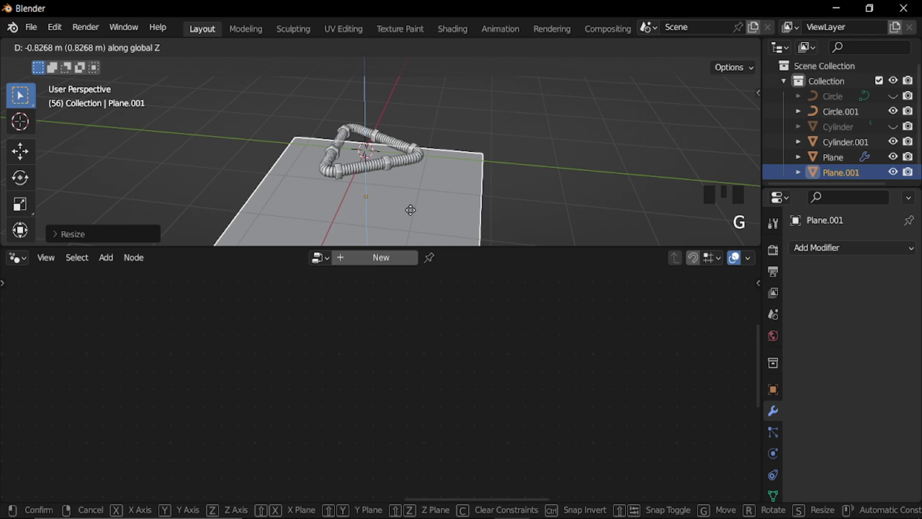
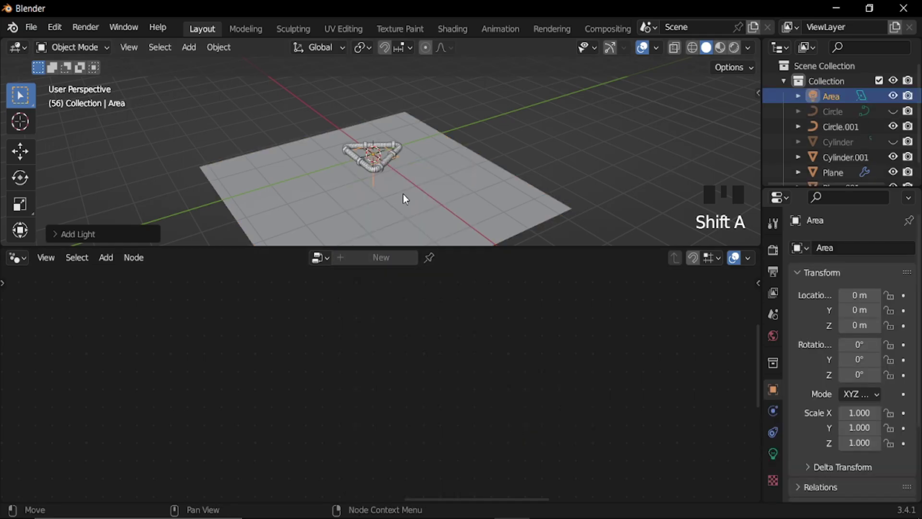
key(g)
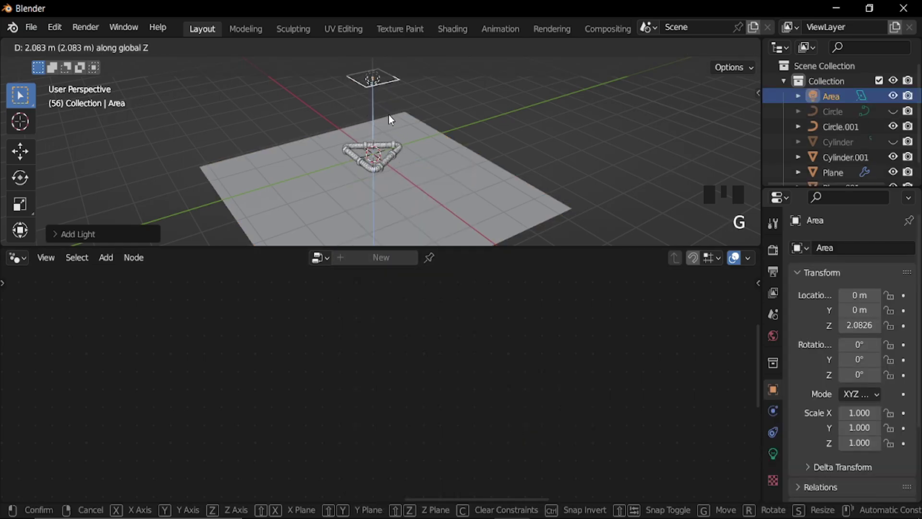
scroll(down, 3)
key(g)
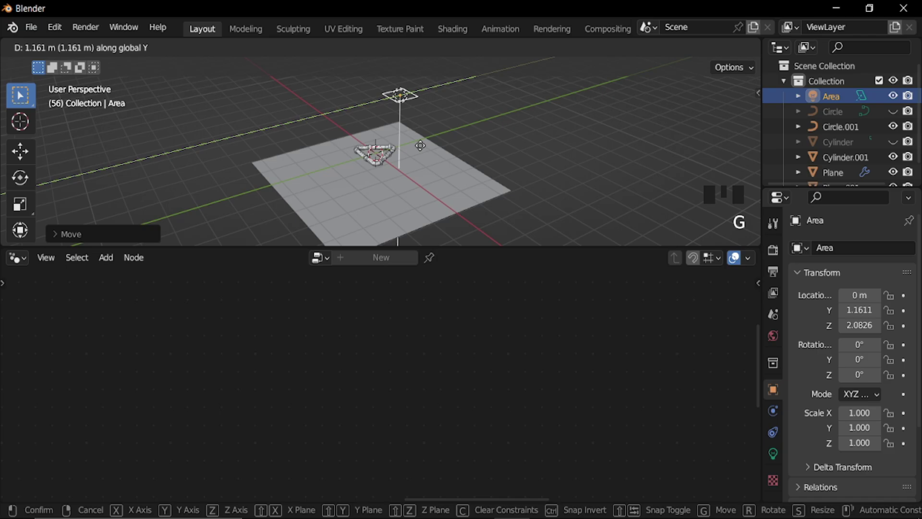
key(r)
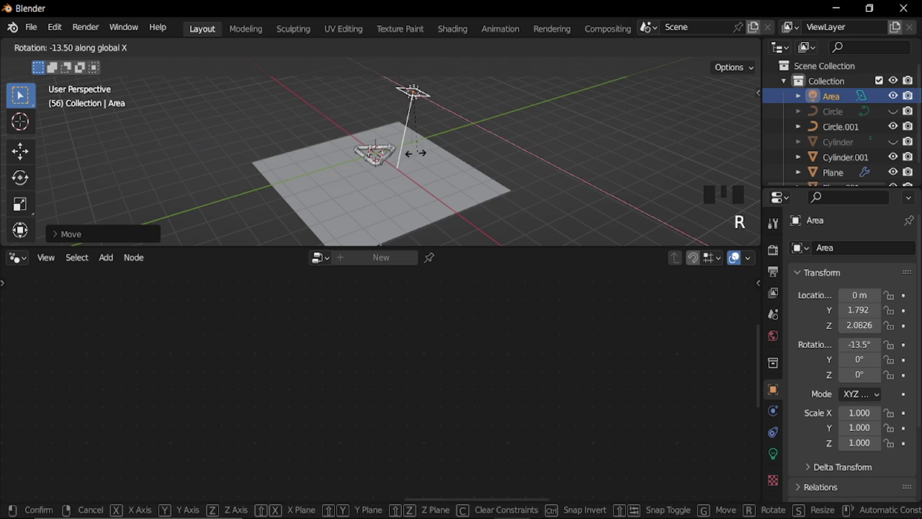
key(s)
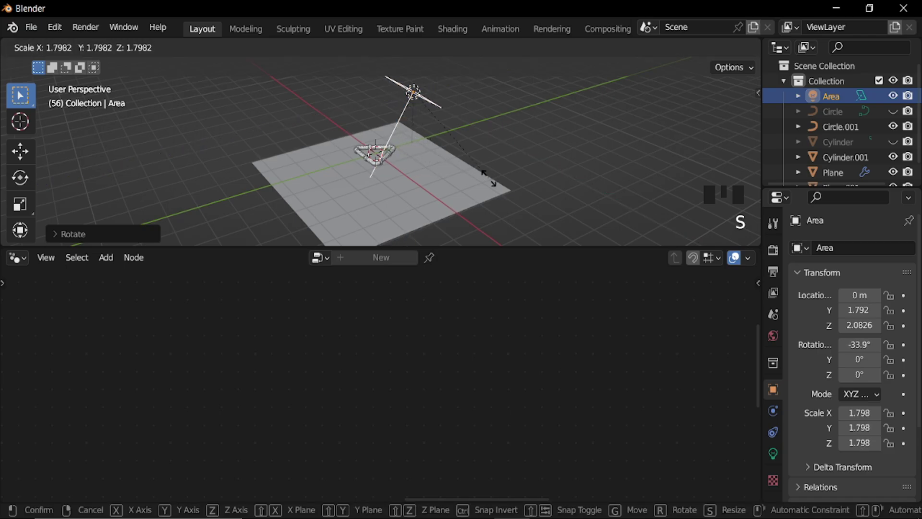
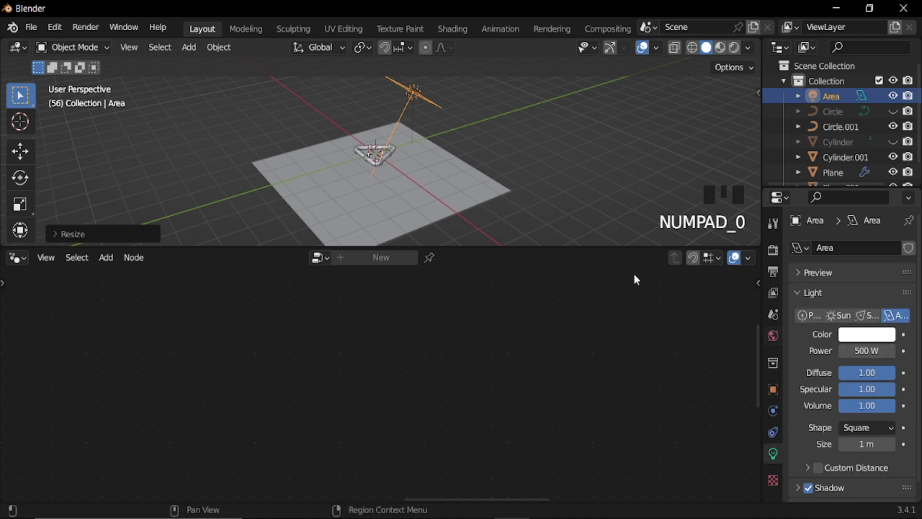
Add a camera and align it to the top view with Ctrl+Alt+Numpad0 to frame the triangle
key(shift+a)
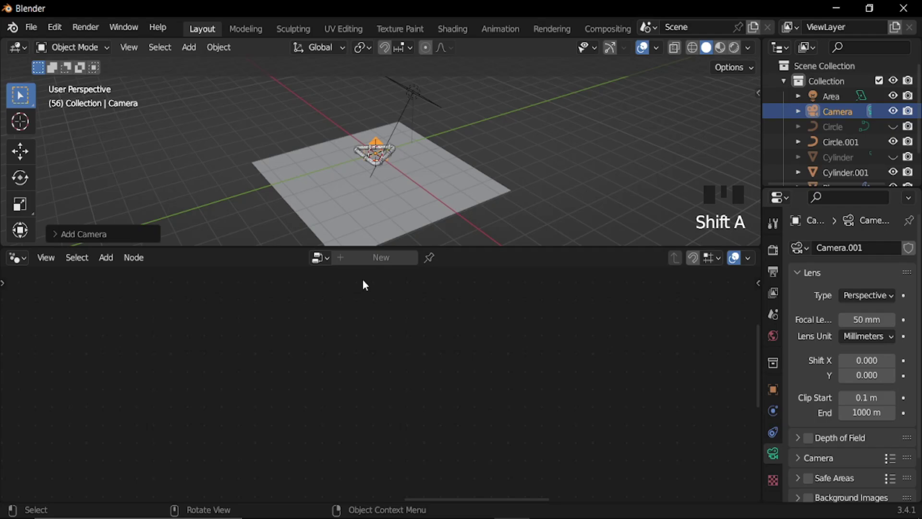
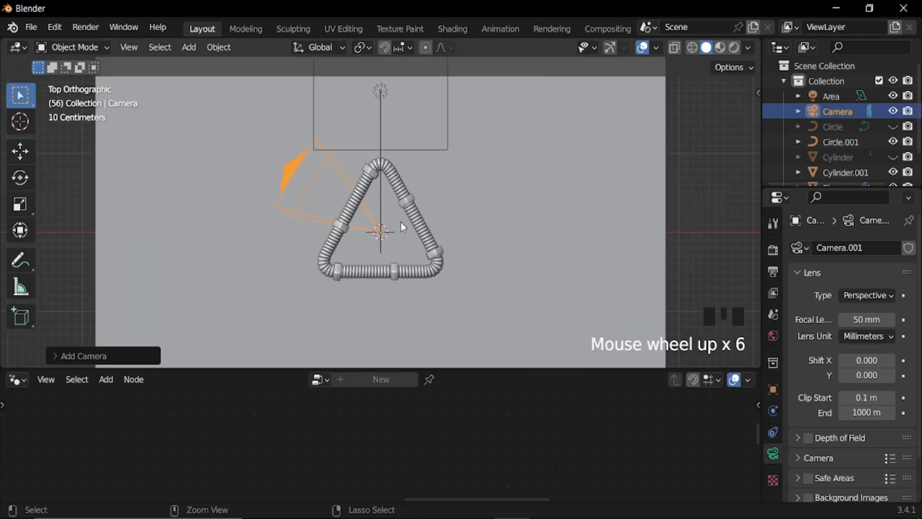
key(ctrl+alt+KP_0)
scroll(down, 3)
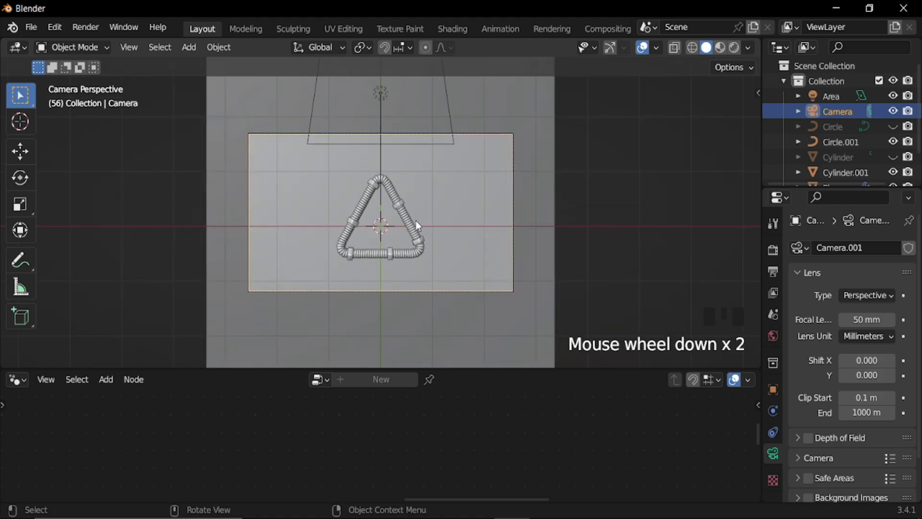
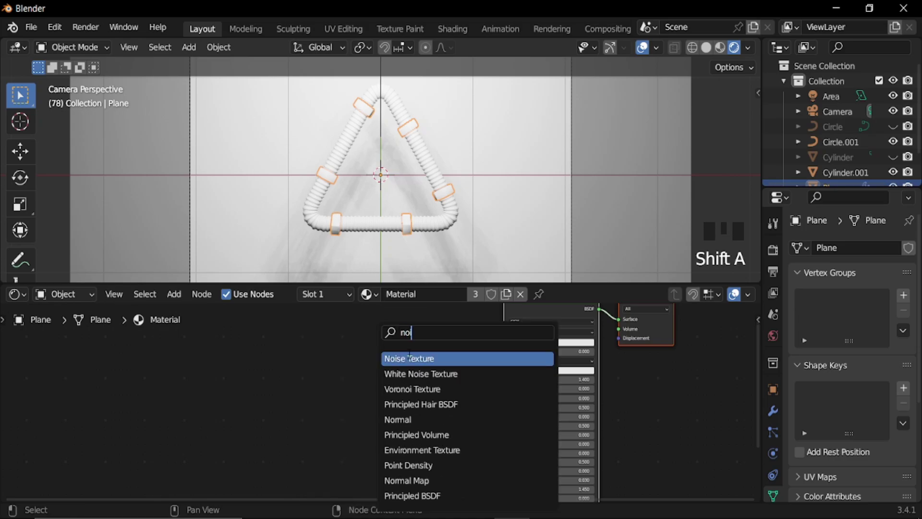
Add Noise Texture and Bump nodes so noise drives a 0.4 bump into the plane shader's normal
key(shift+a)
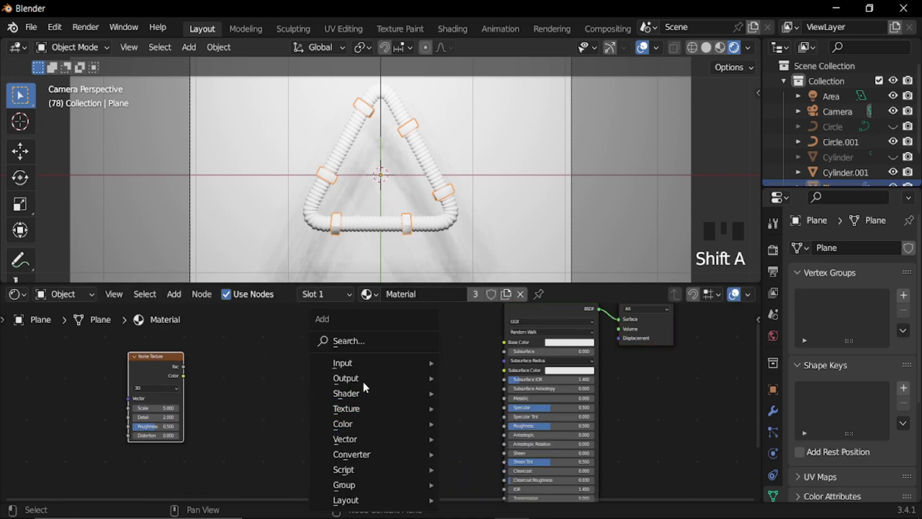
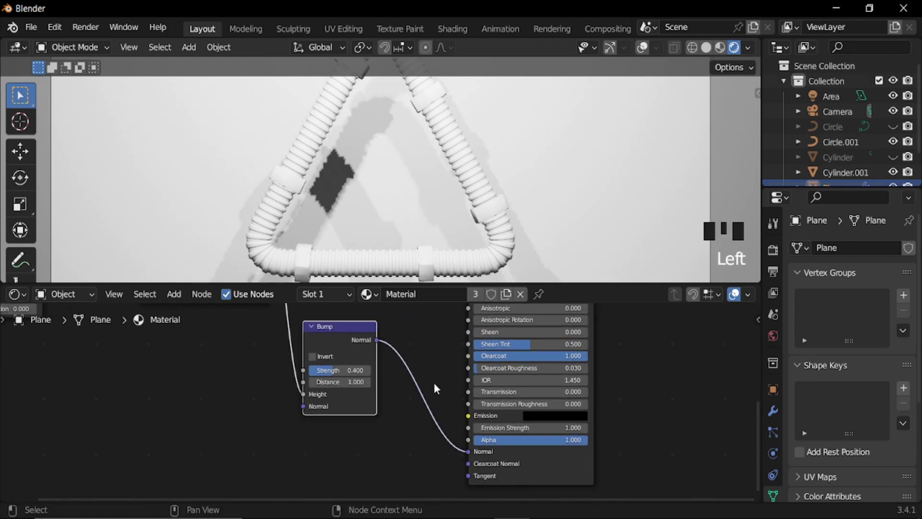
scroll(down, 3)
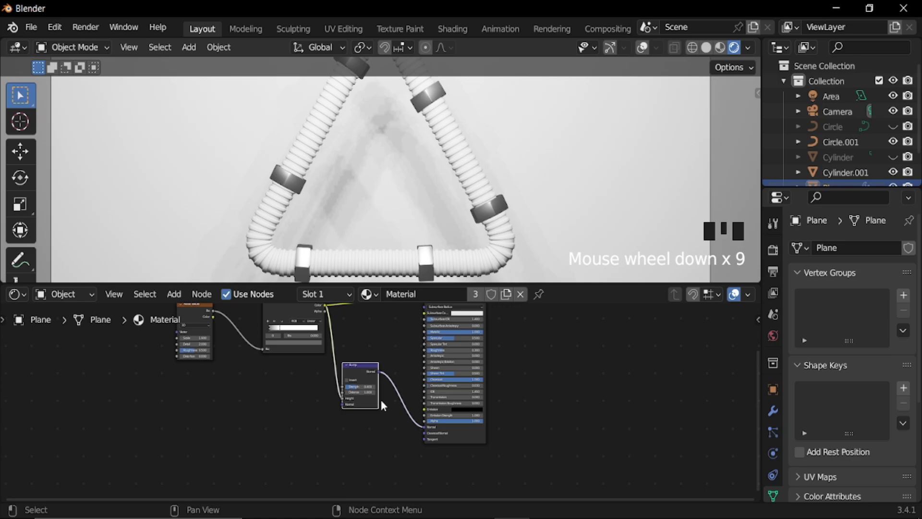
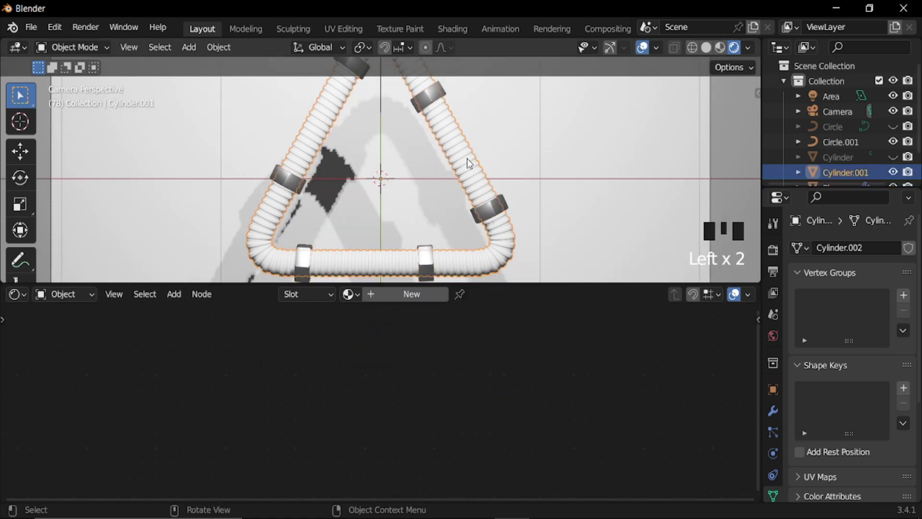
Give the tube a new Material.001 with an Ambient Occlusion node's colour feeding a ColorRamp
drag(409, 296, 504, 386)
scroll(down, 3)
drag(277, 218, 277, 219)
key(shift+a)
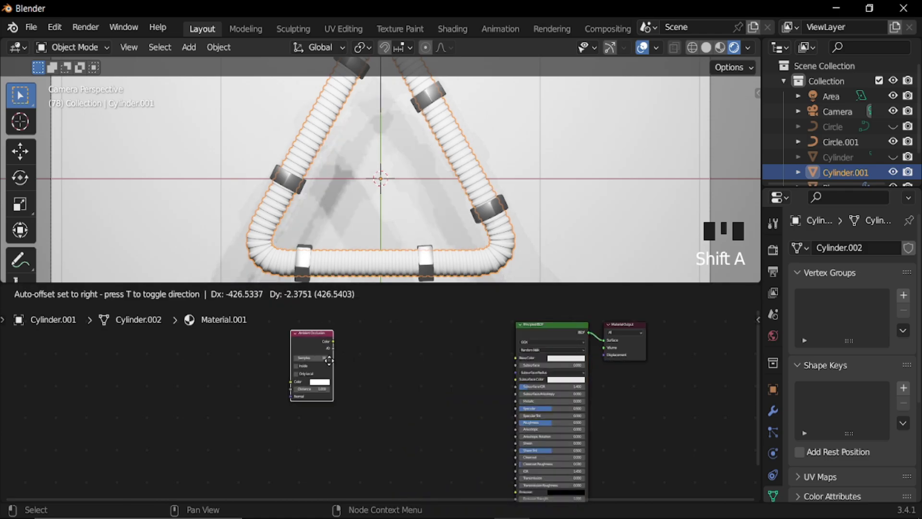
key(shift+a)
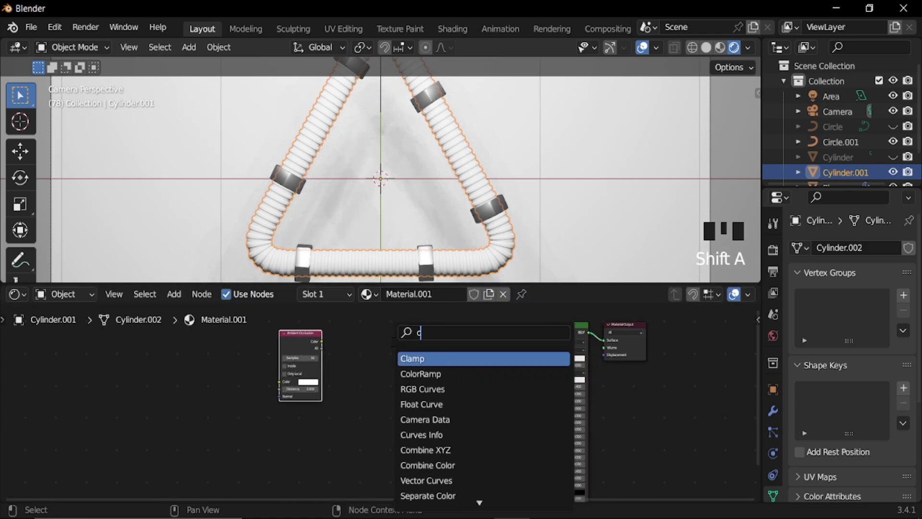
scroll(up, 3)
click(334, 356)
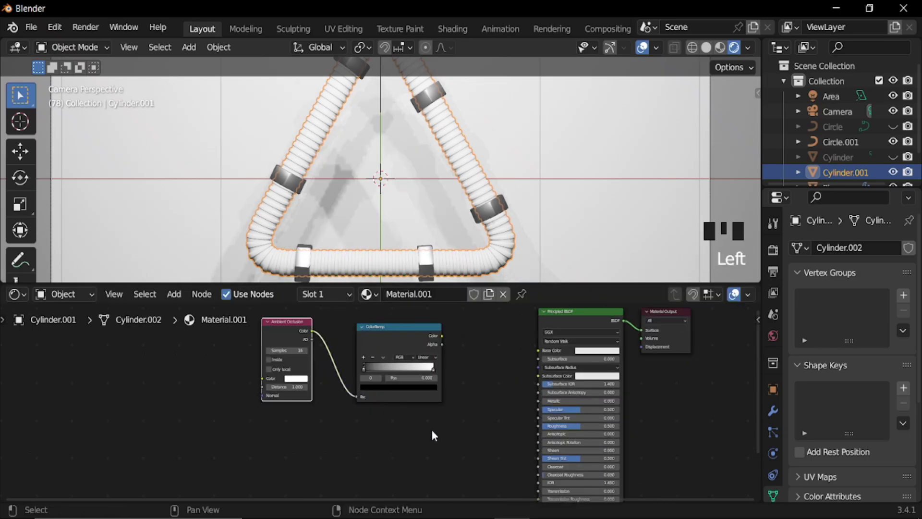
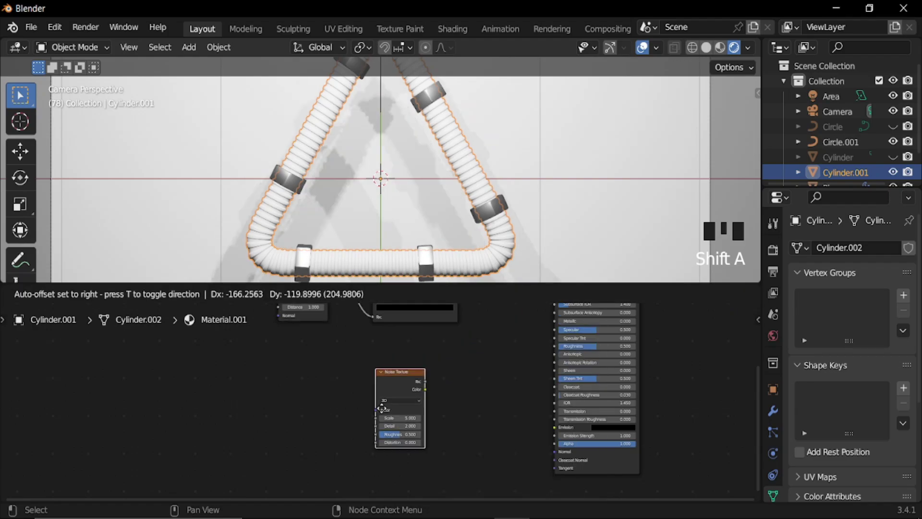
Add a Bump node and feed its height from the scale-90 Noise Texture colour
key(shift+a)
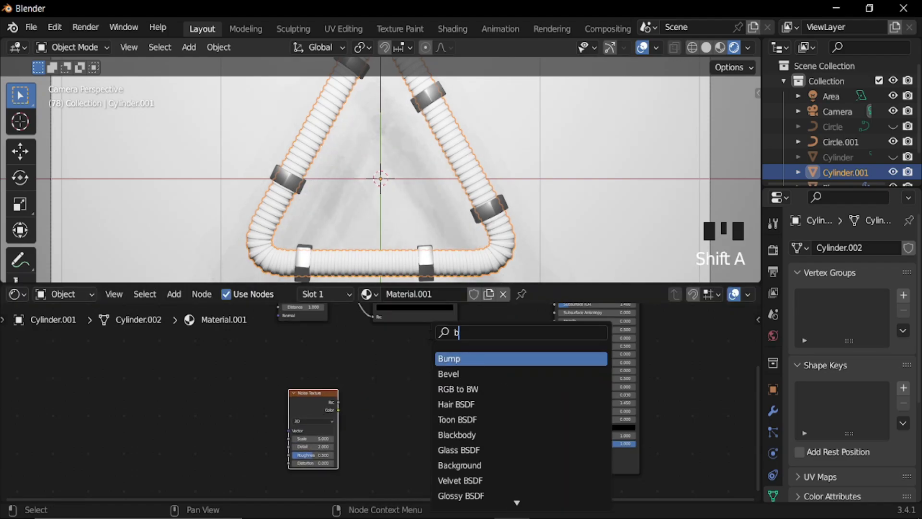
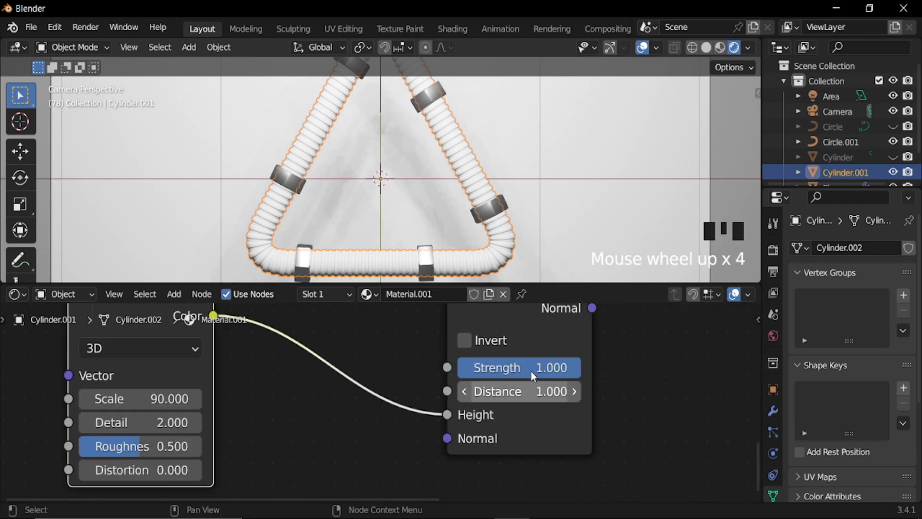
drag(278, 218, 278, 219)
Switch the viewport to Rendered shading to preview the ridged tube and nuts
click(277, 219)
click(277, 218)
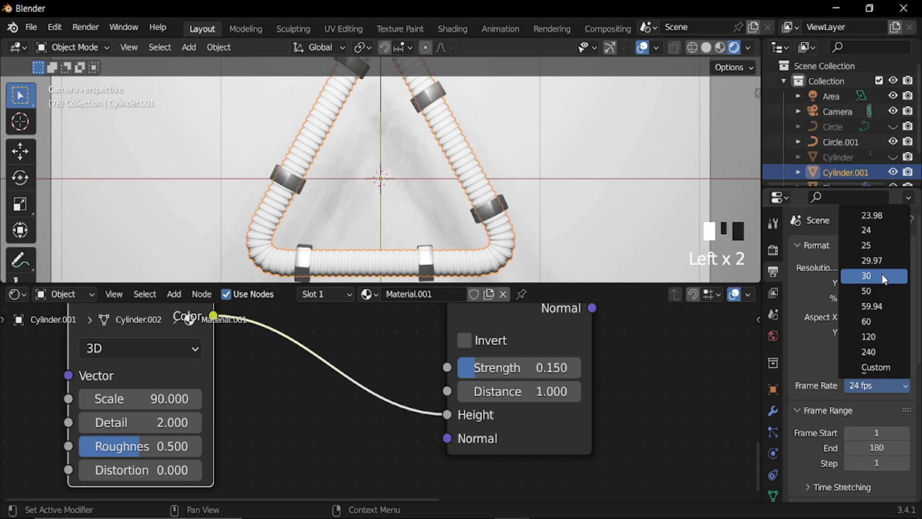
scroll(down, 3)
click(277, 218)
scroll(down, 3)
scroll(down, 3)
Scroll through the Render Properties panels toward the sampling settings
drag(886, 436, 817, 428)
scroll(down, 3)
drag(821, 458, 827, 444)
scroll(down, 3)
drag(881, 438, 837, 384)
scroll(up, 3)
Set the final render's Max Samples to 80
click(775, 252)
scroll(up, 3)
drag(873, 251, 824, 363)
scroll(down, 3)
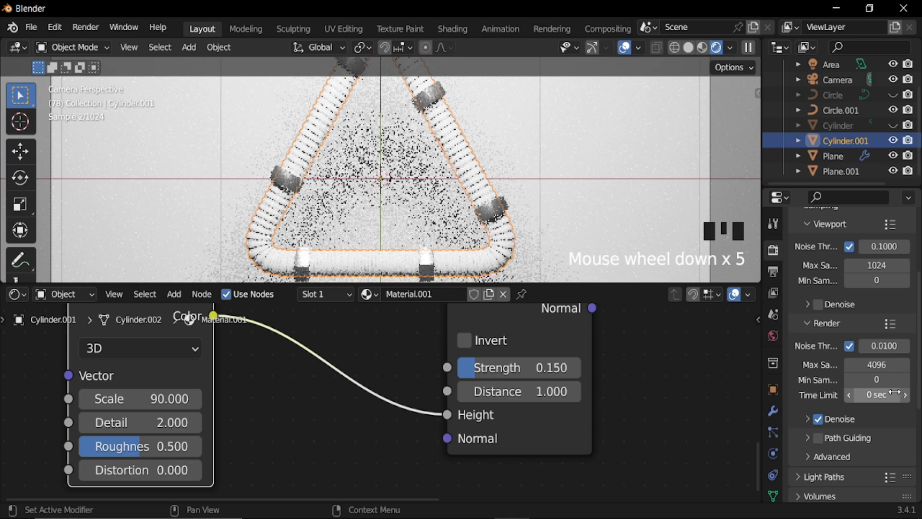
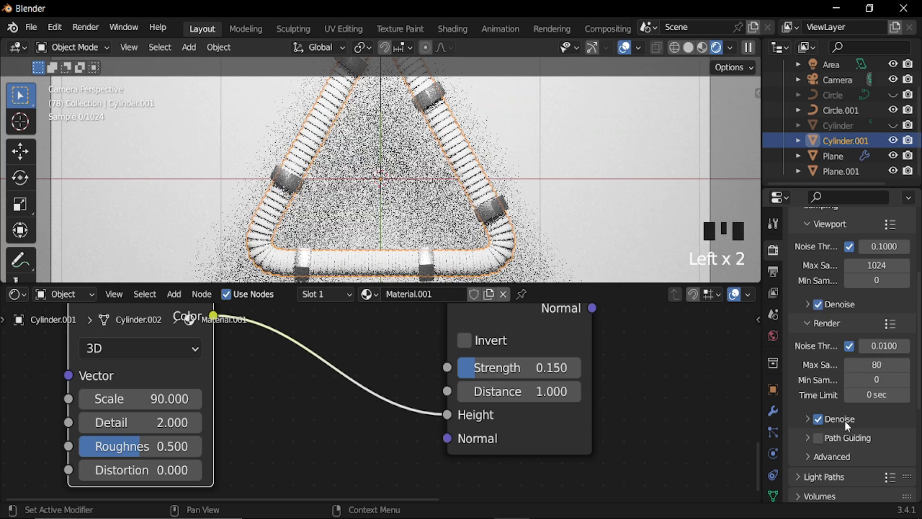
scroll(down, 3)
click(801, 497)
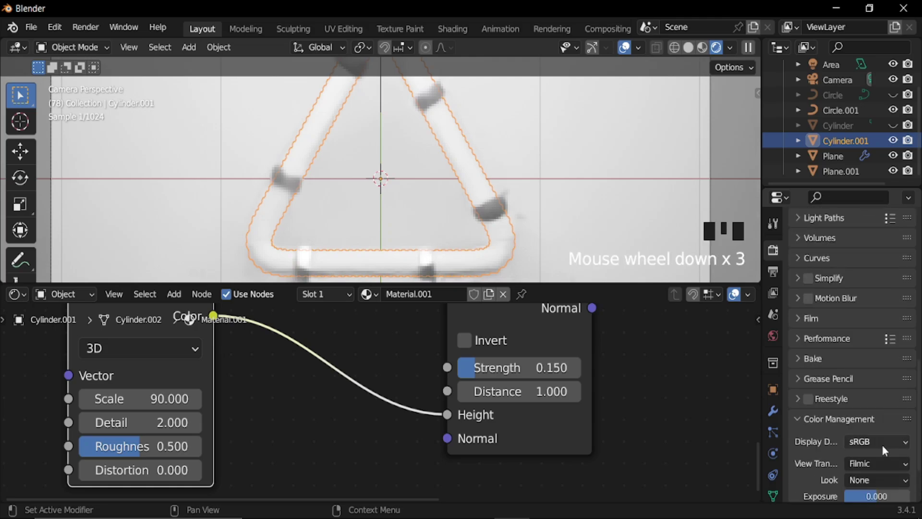
drag(878, 483, 856, 383)
scroll(up, 3)
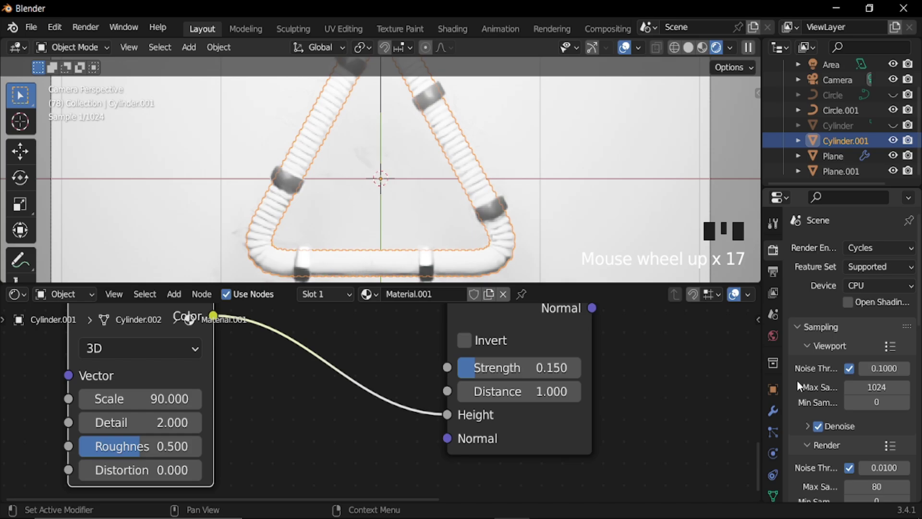
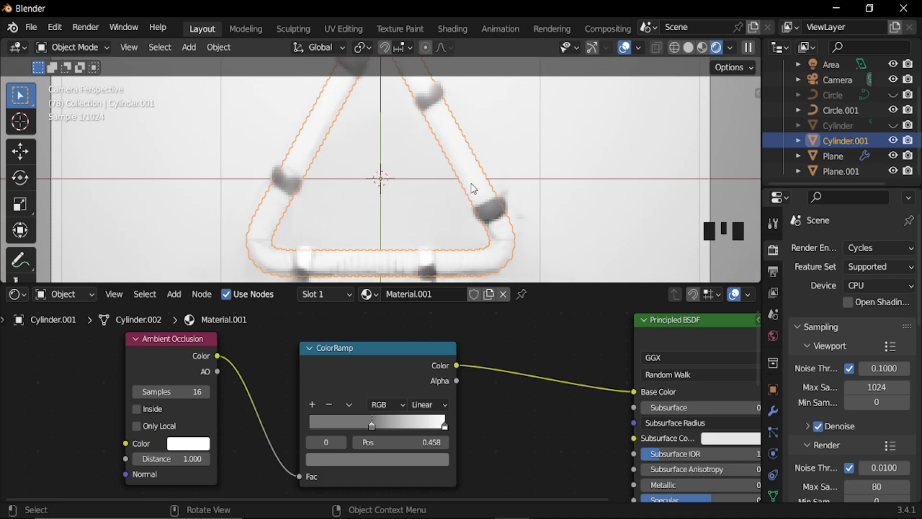
Connect the Bump normal to the Principled BSDF normal and lower its strength to 0.15
scroll(down, 3)
drag(294, 279, 294, 279)
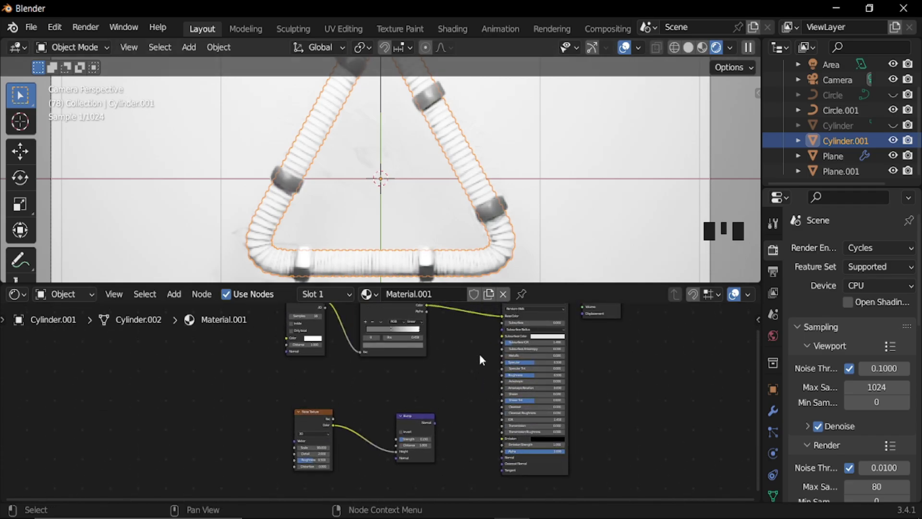
drag(261, 269, 454, 385)
drag(453, 385, 470, 394)
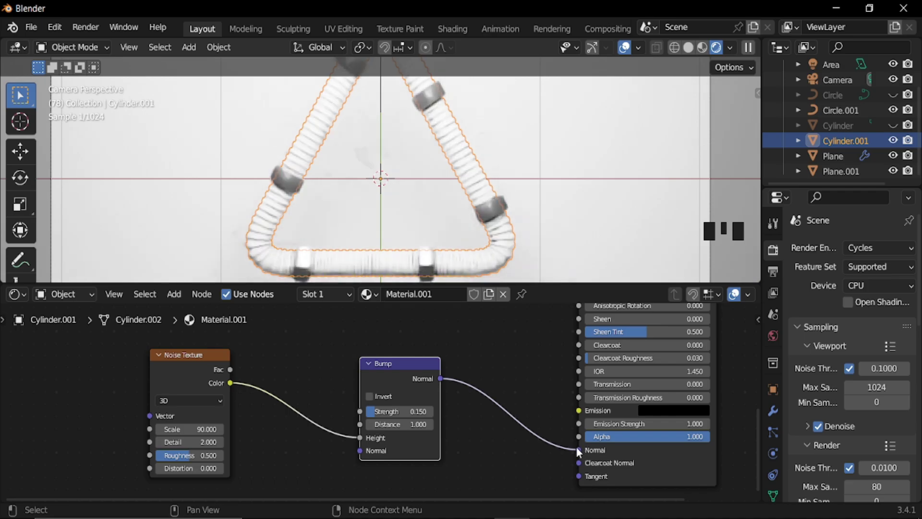
scroll(down, 3)
Adjust the ambient-occlusion ColorRamp to about 0.458 so the tube renders metallic grey
drag(293, 278, 293, 278)
click(293, 279)
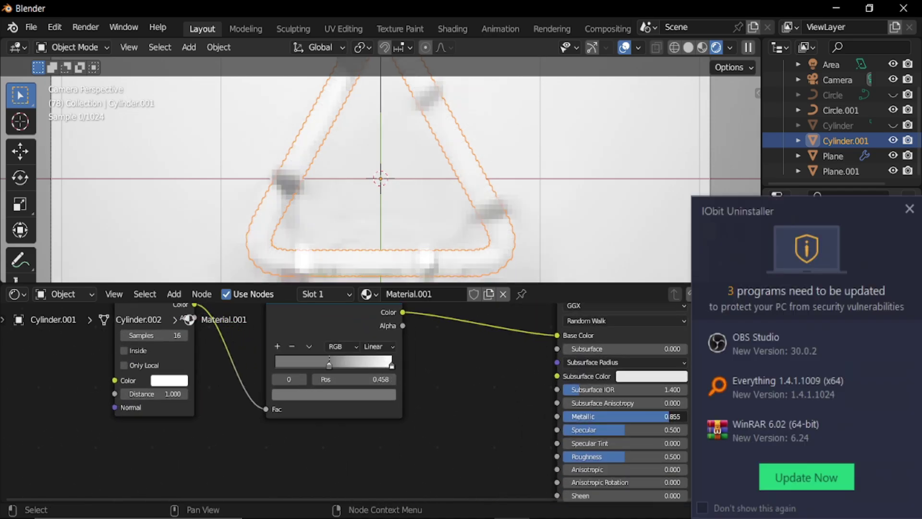
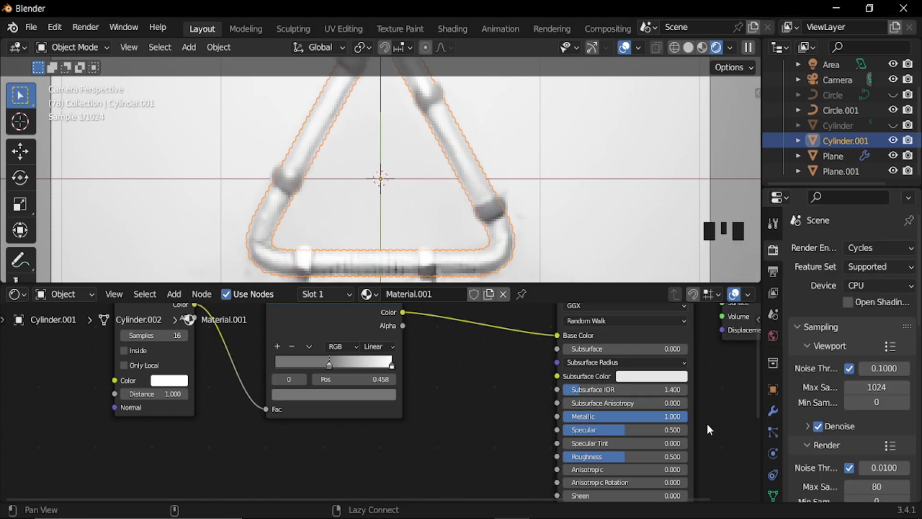
drag(294, 278, 294, 279)
click(294, 278)
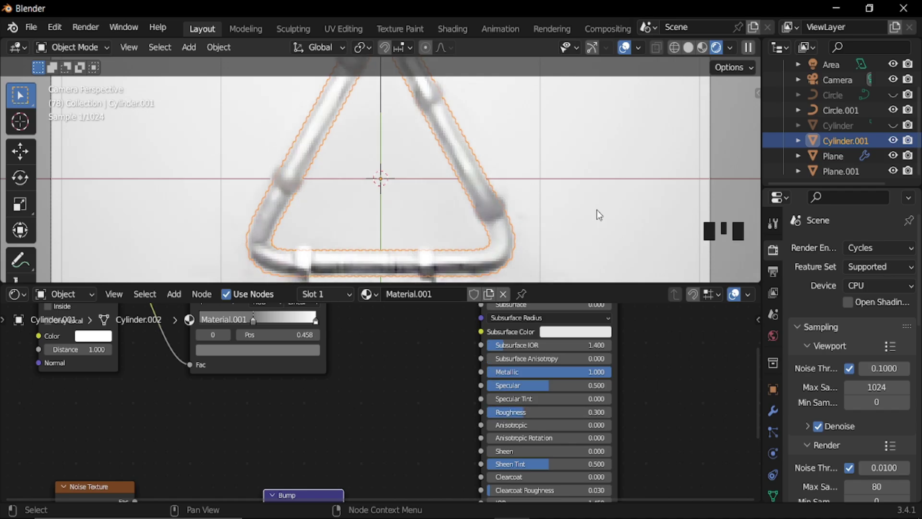
Give Plane.001 a new Material.002 with its Principled BSDF Base Color darkened to black
click(608, 205)
click(421, 296)
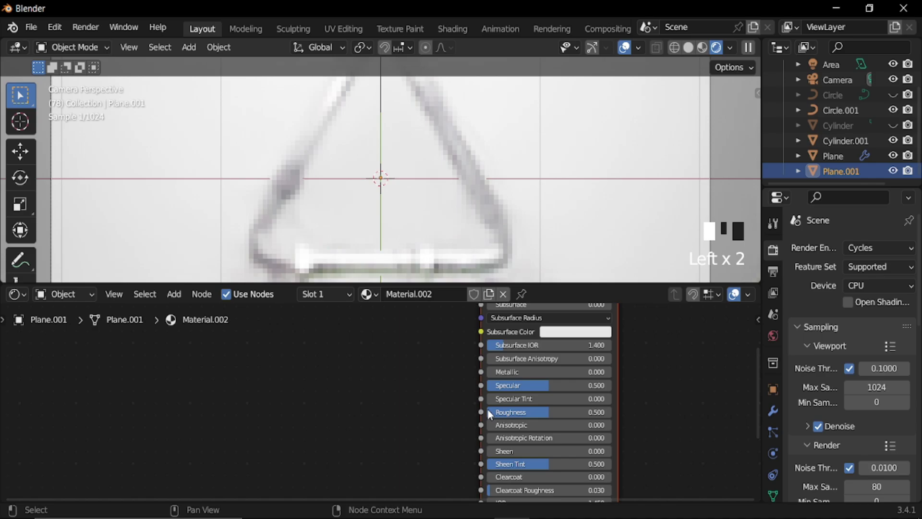
scroll(down, 3)
drag(505, 371, 501, 350)
click(501, 350)
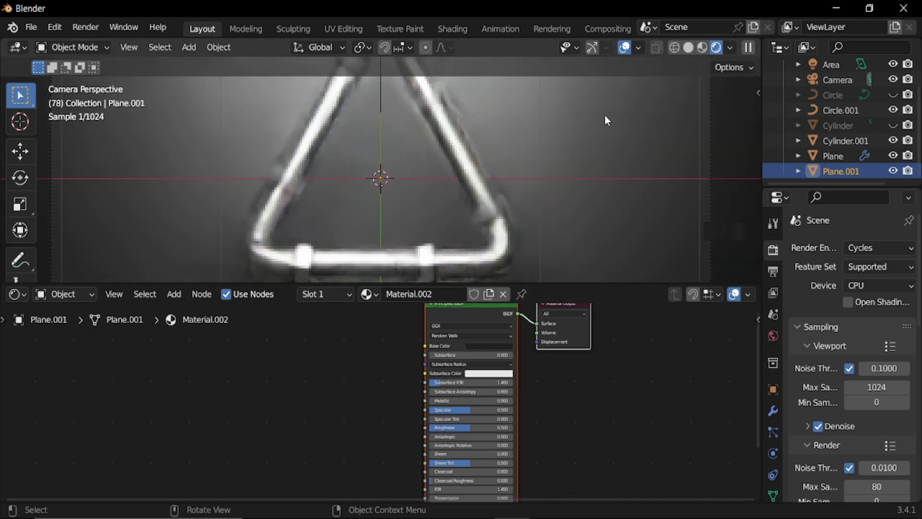
Switch to the scene camera view showing the full threaded triangular loop with its nuts
click(626, 48)
scroll(down, 3)
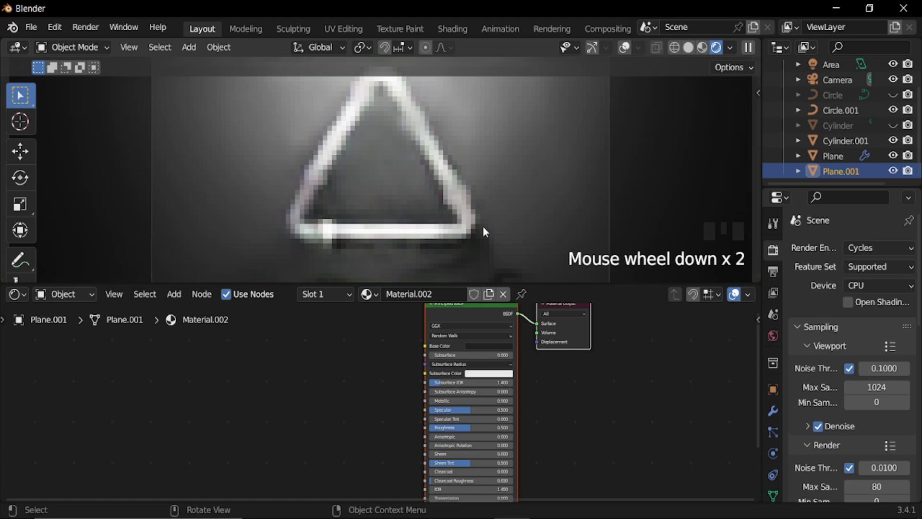
scroll(down, 3)
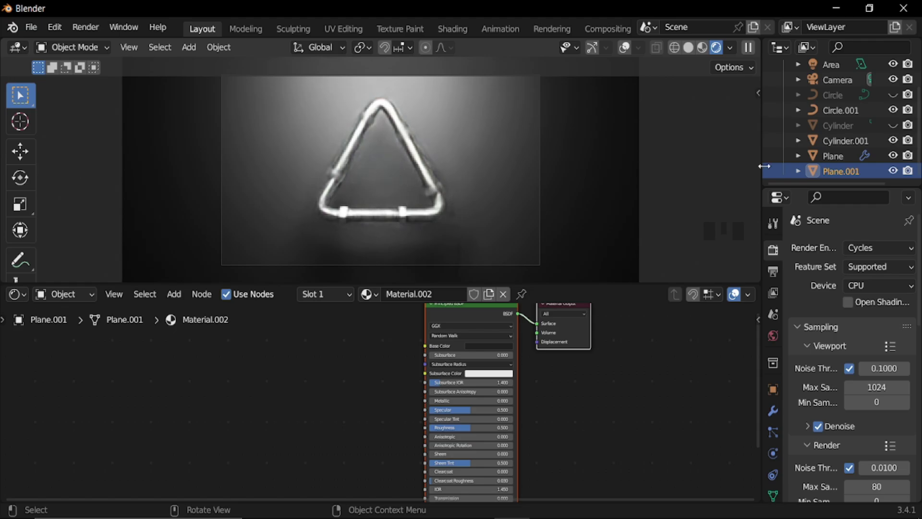
click(911, 130)
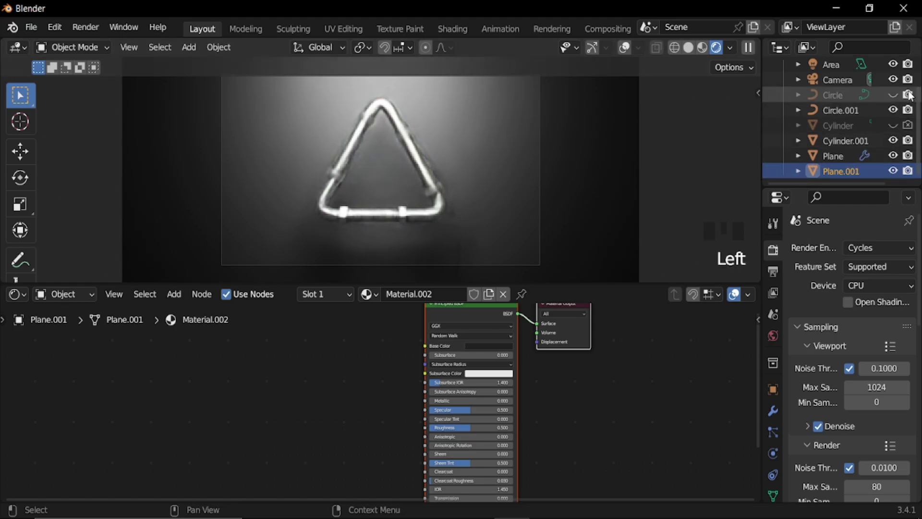
click(913, 96)
scroll(down, 3)
scroll(up, 3)
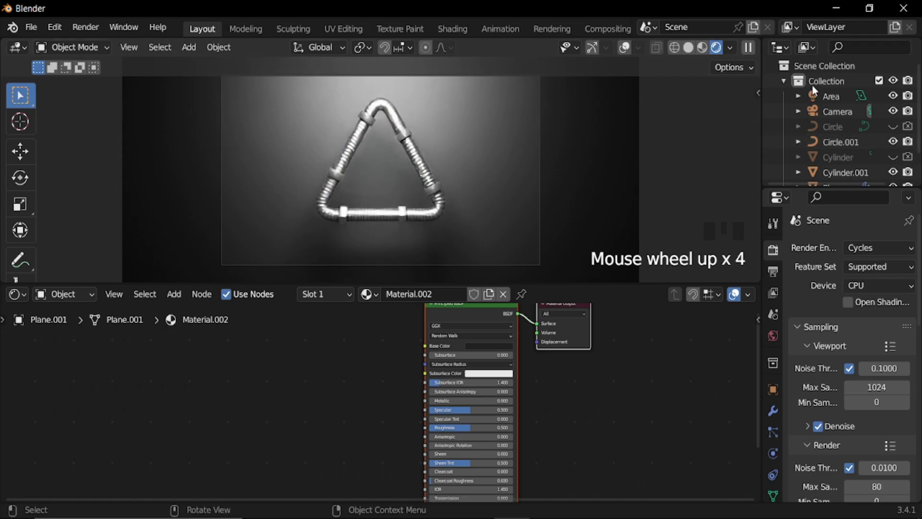
Frame the whole camera view and render the final image of the threaded tube with nuts
click(841, 118)
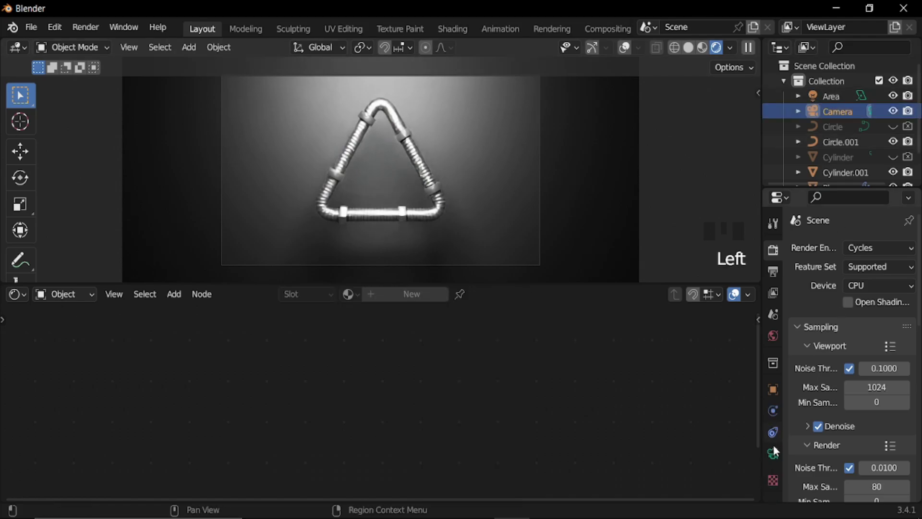
click(404, 127)
drag(405, 128, 466, 214)
scroll(down, 3)
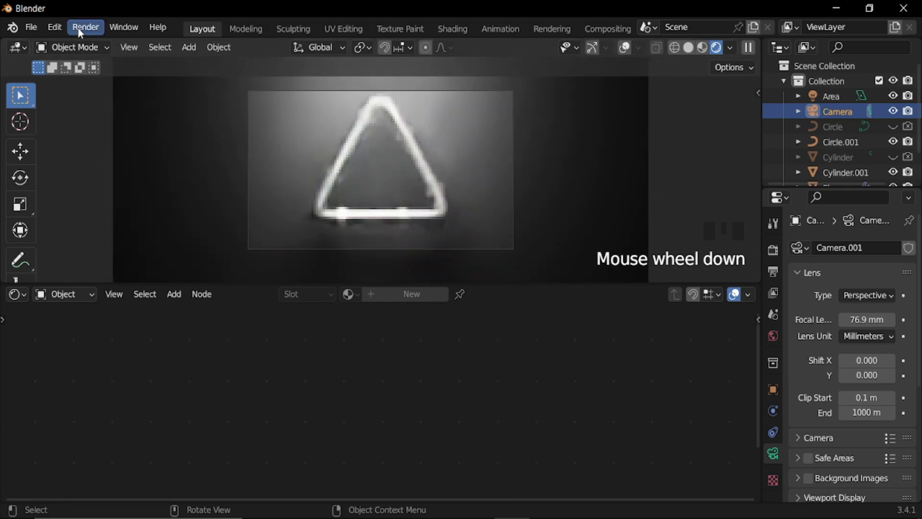
drag(82, 32, 436, 202)
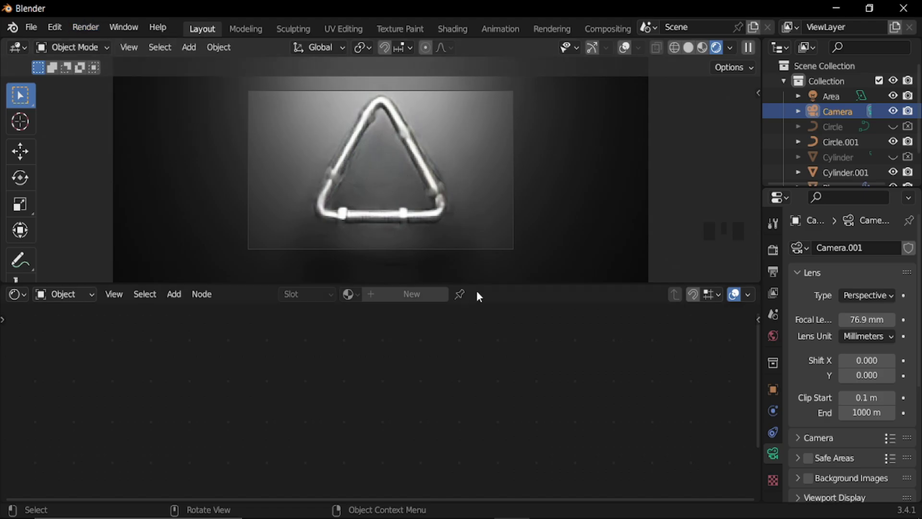